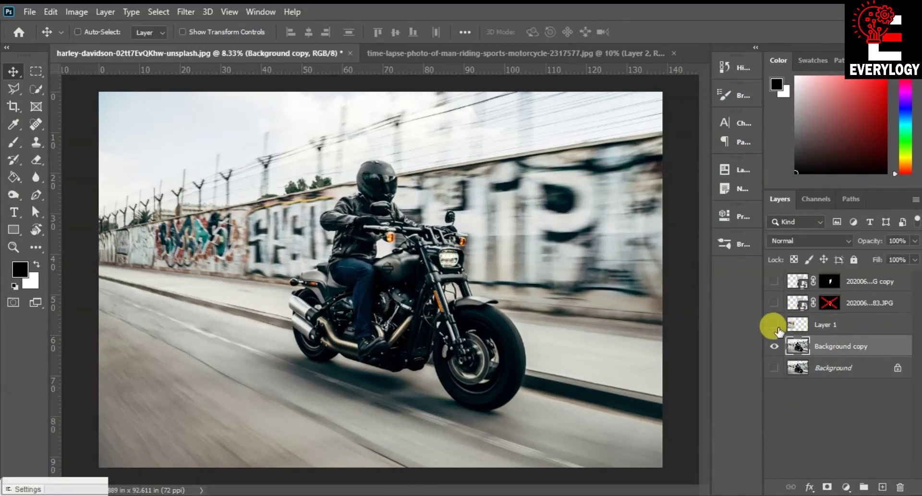
- Review the graffiti wall layer and the two-men Harley photo by toggling their visibility
left_click(776, 327)
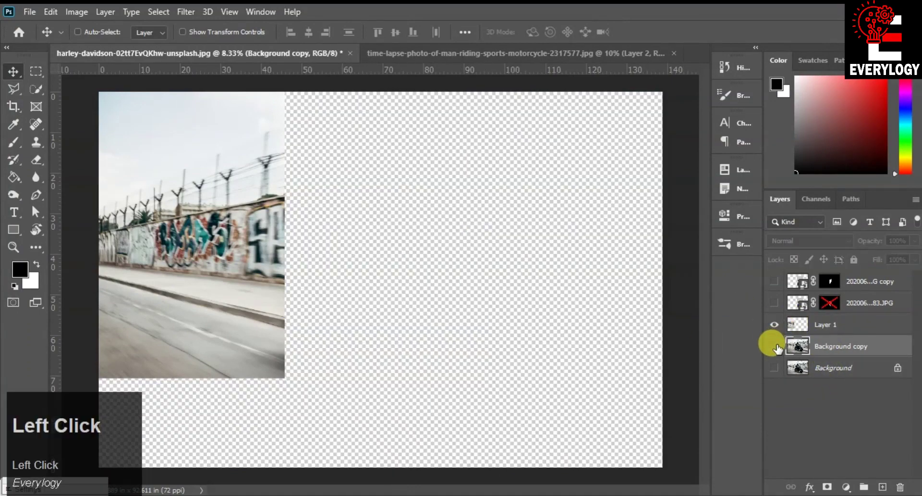
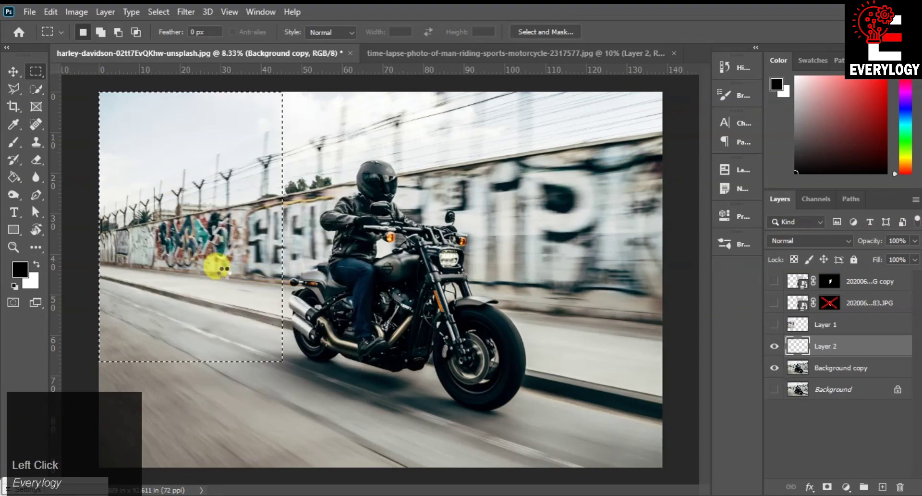
left_click(778, 370)
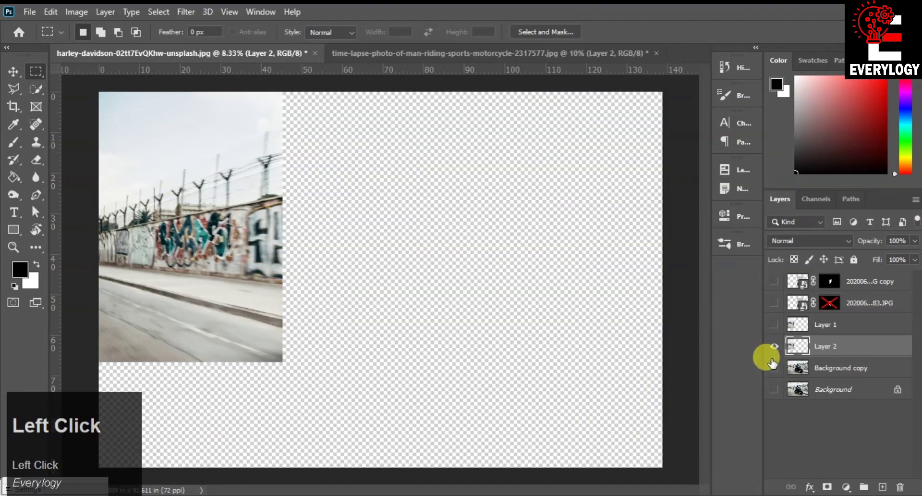
left_click(776, 331)
left_click(17, 78)
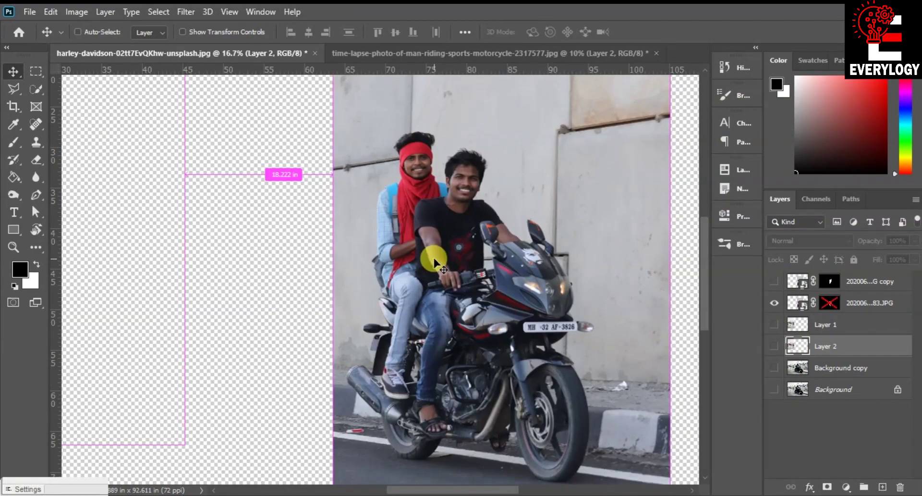
scroll("down", 3)
scroll("up", 3)
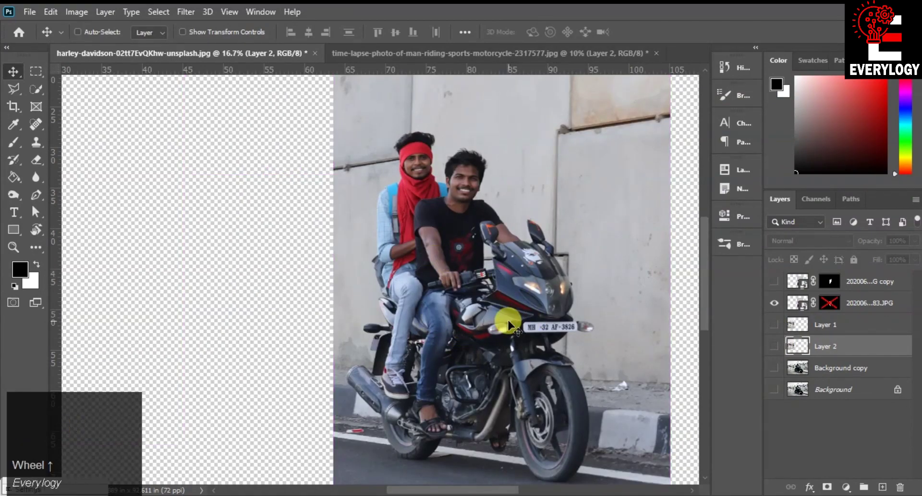
- Check the cutout of the two men, then switch to the KTM rider document
left_click(775, 288)
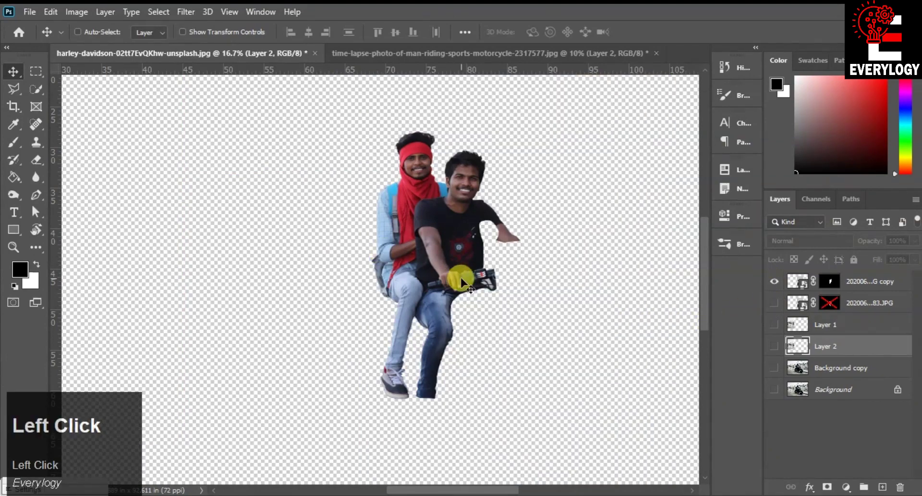
left_click(809, 325)
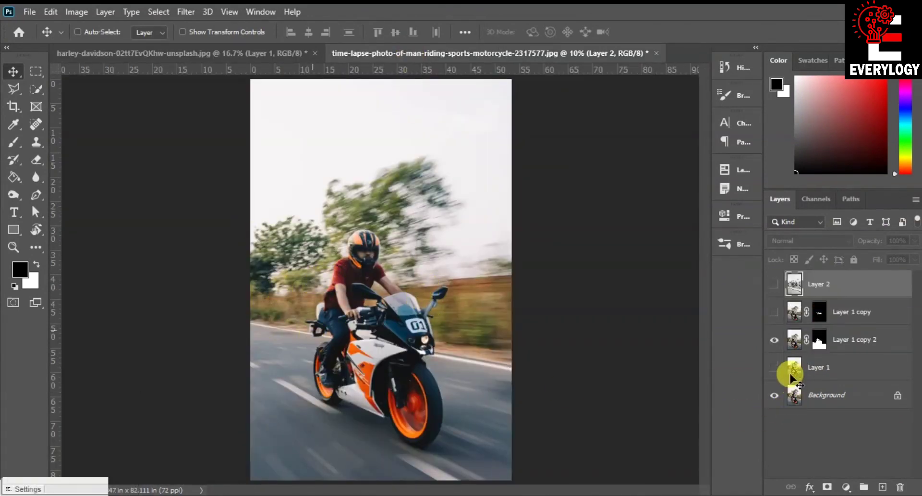
- Hide the original KTM photo, reveal the graffiti wall layer and compare with the Harley document
left_click(778, 401)
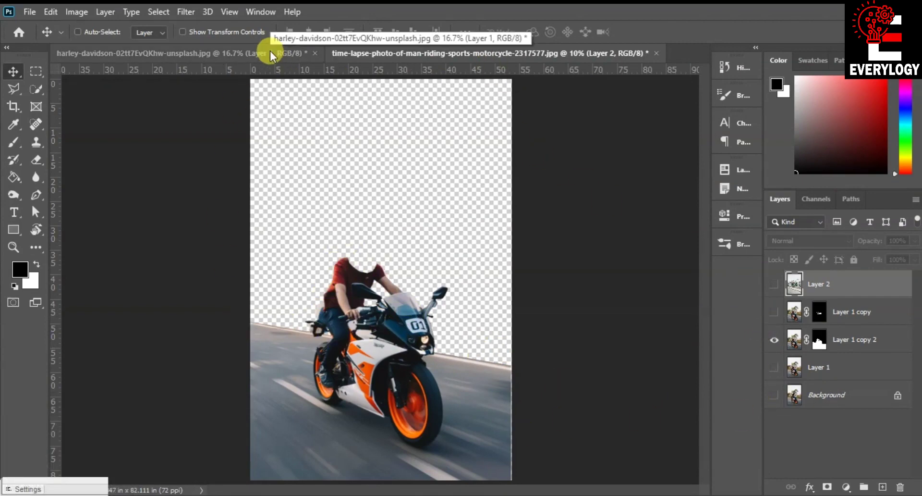
left_click(775, 289)
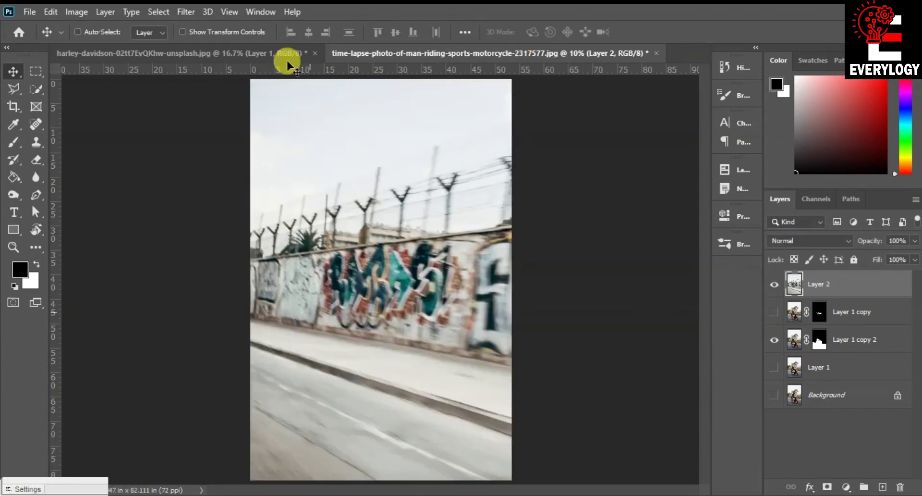
left_click(273, 58)
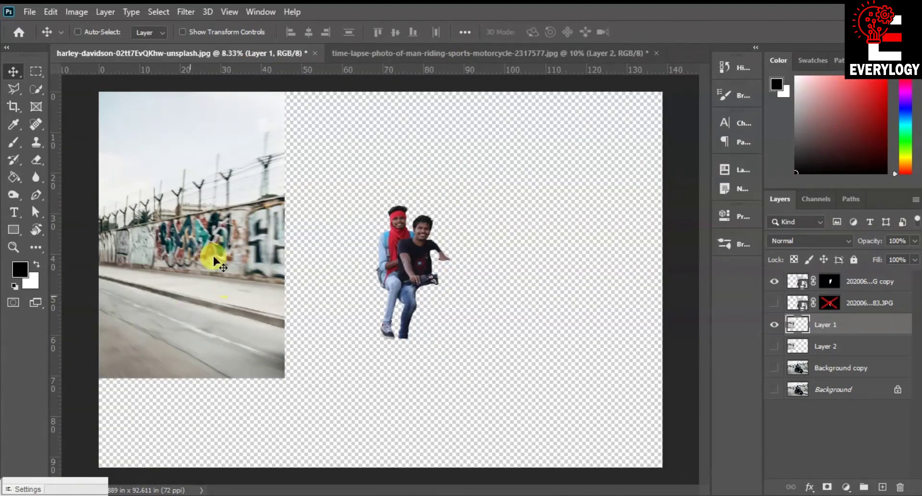
left_click(492, 56)
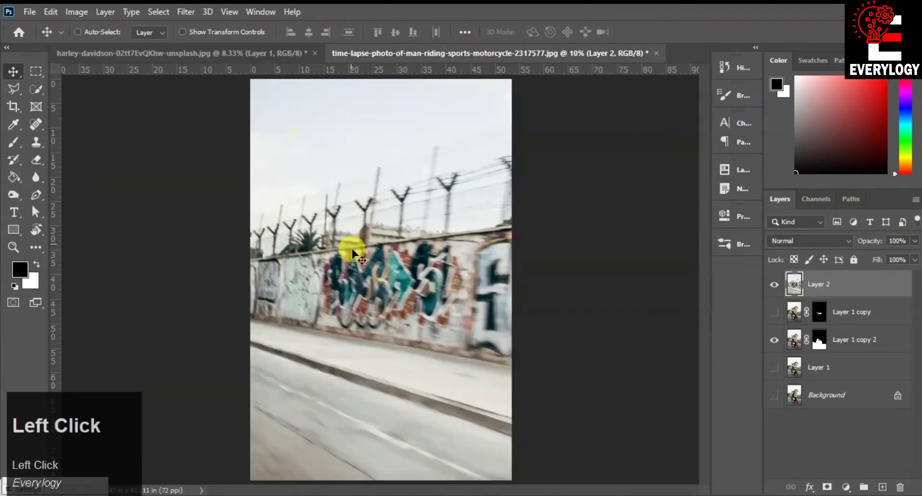
- Move the graffiti wall layer beneath the masked KTM rider so it replaces the tree background
left_click(845, 285)
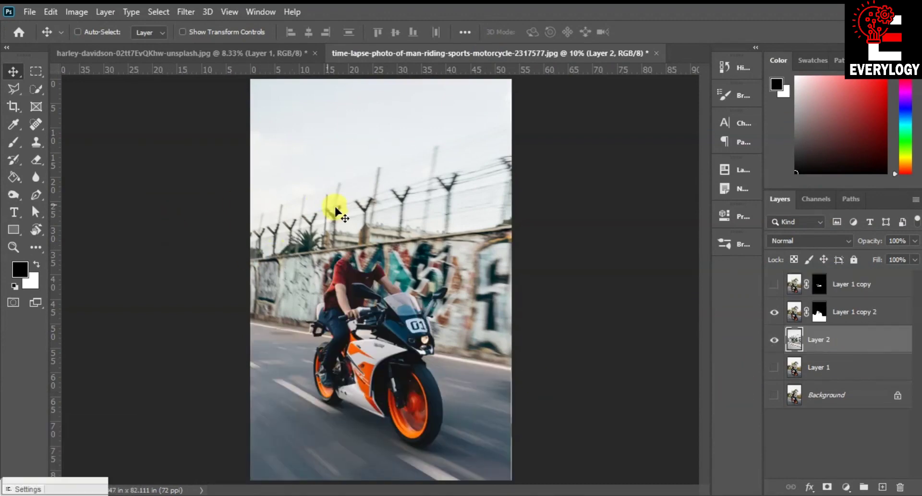
left_click_drag(367, 239, 779, 337)
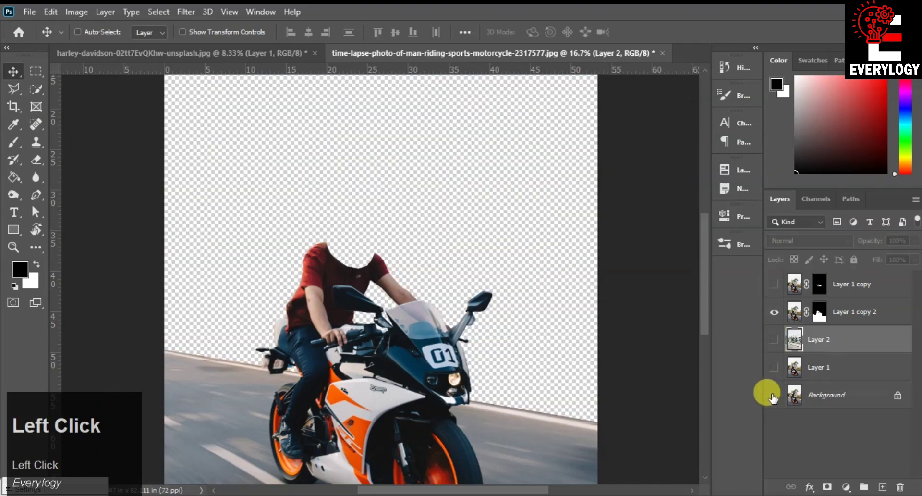
left_click(774, 341)
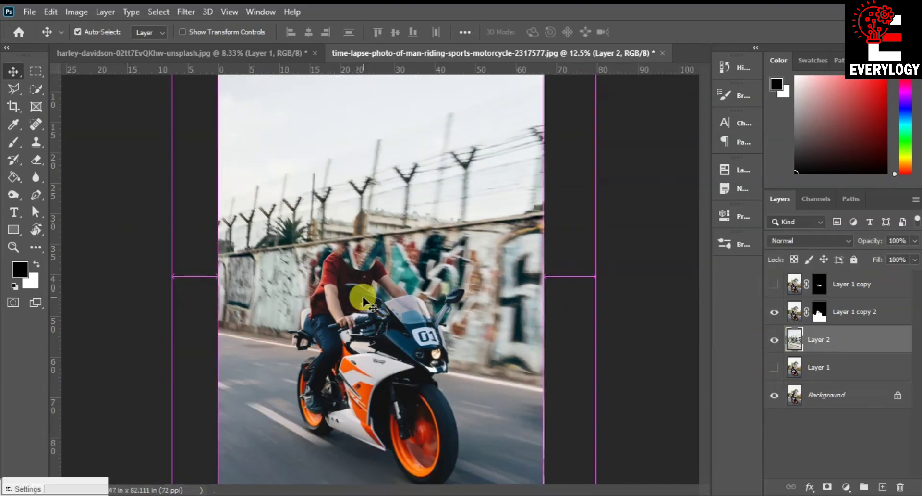
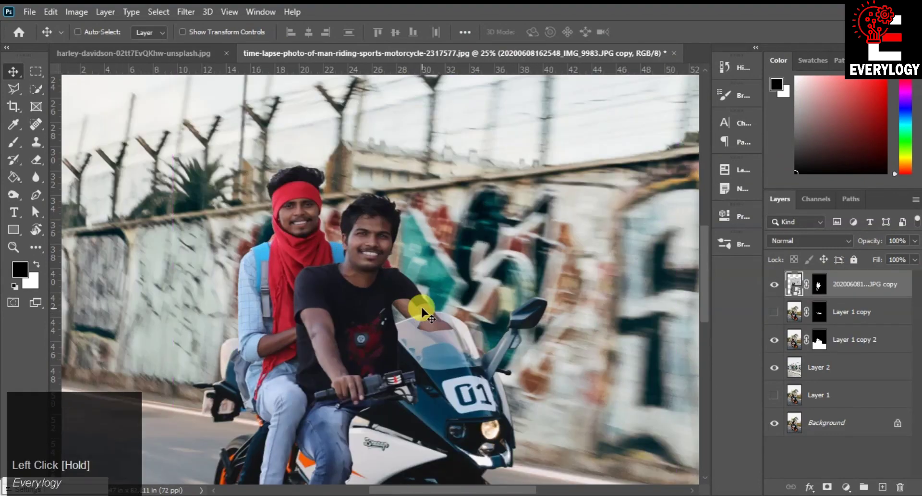
- Scale the two-men cutout with Free Transform and position them seated over the KTM rider
key("space")
left_click(428, 348)
key("space")
left_click_drag(455, 220, 402, 198)
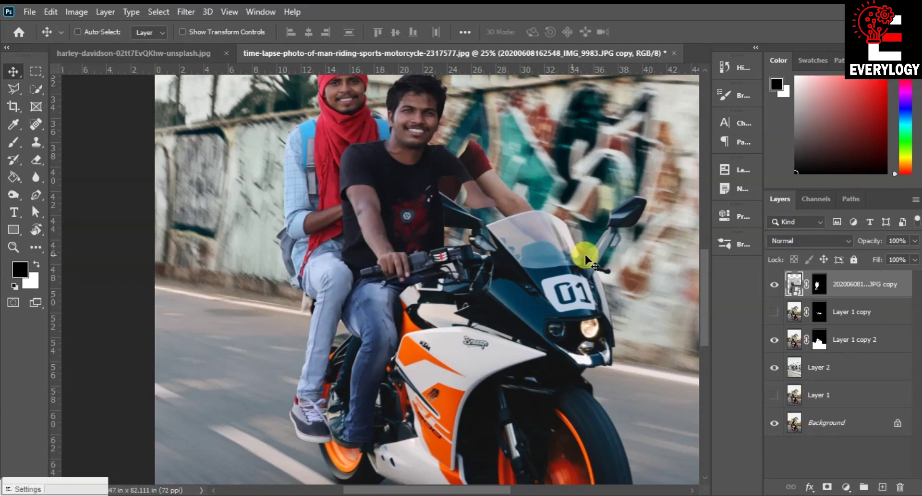
left_click(776, 292)
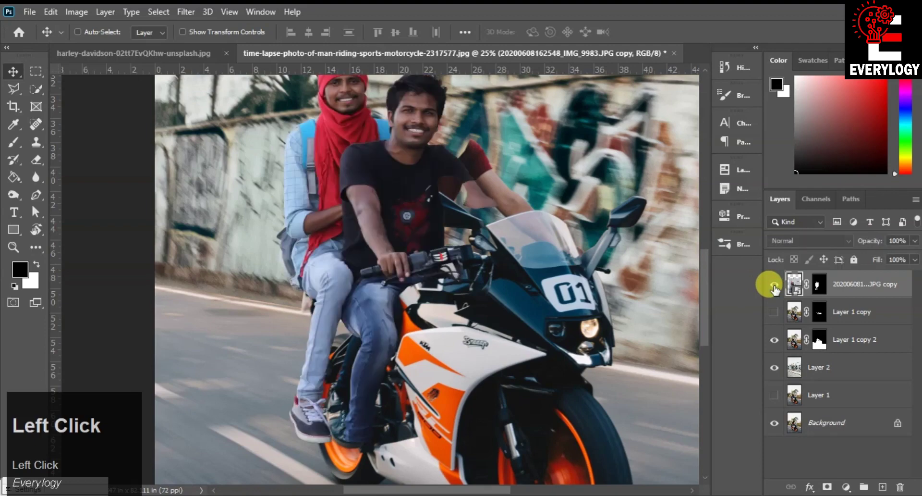
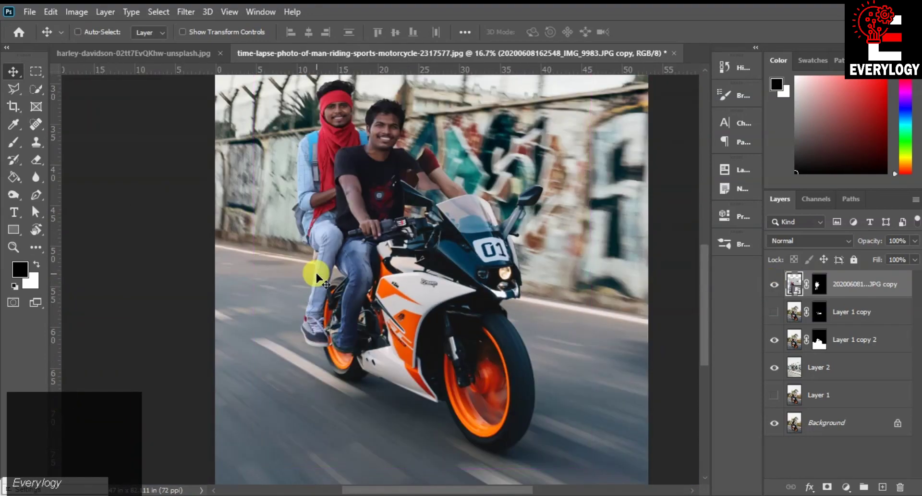
- Show the windscreen piece of the bike and restack it above the two men
scroll("up", 3)
scroll("up", 3)
scroll("up", 3)
scroll("up", 3)
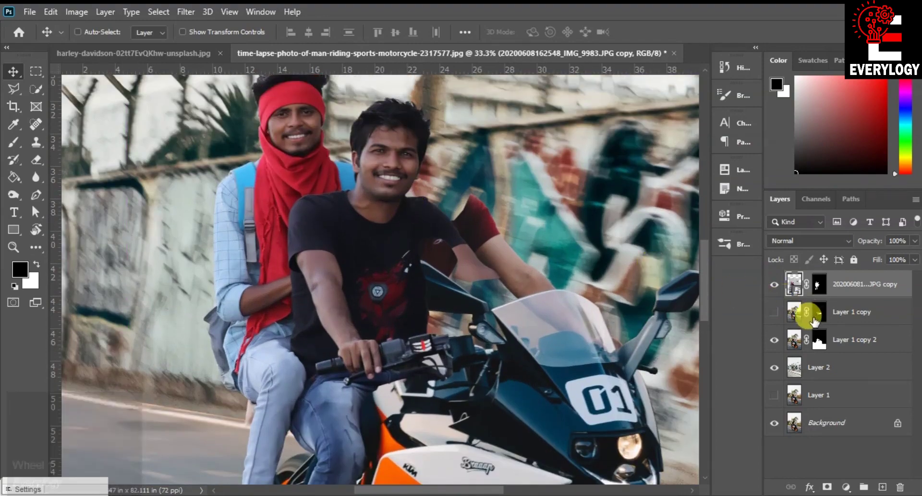
left_click(780, 342)
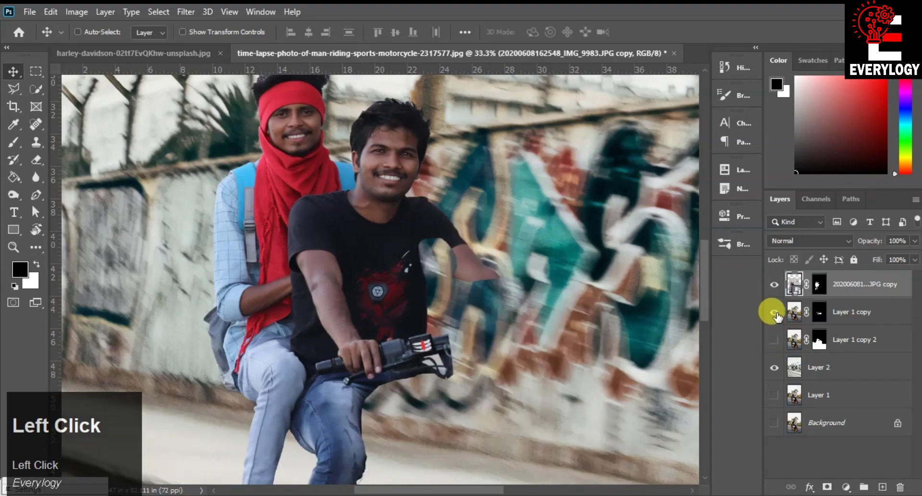
left_click_drag(780, 315, 501, 354)
left_click(502, 354)
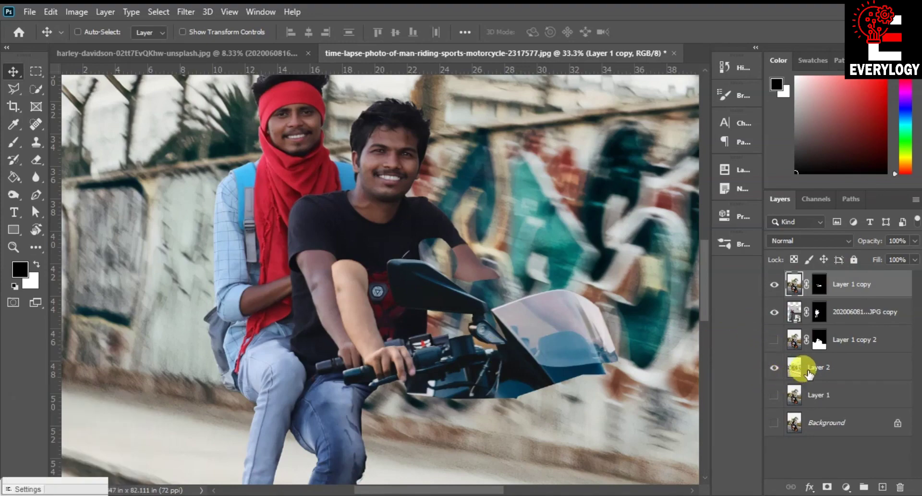
- Toggle the full bike layer to compare, leave it visible and target its layer mask
left_click(777, 339)
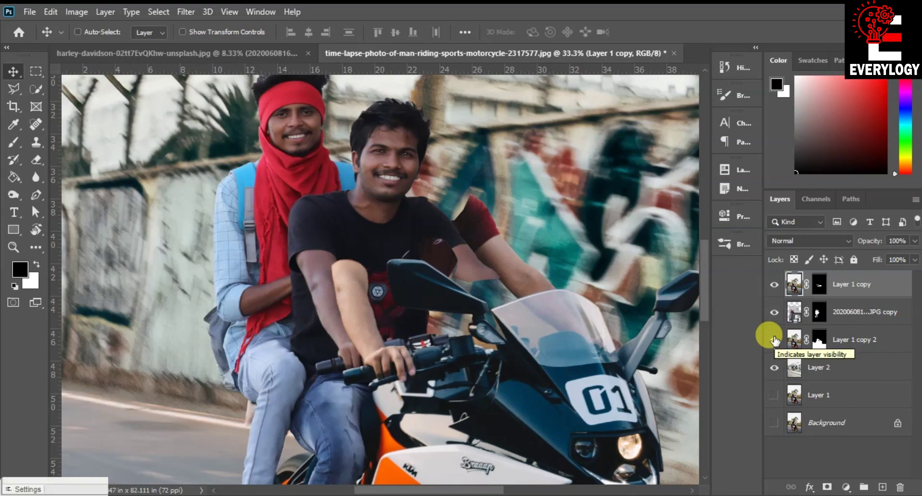
left_click(777, 339)
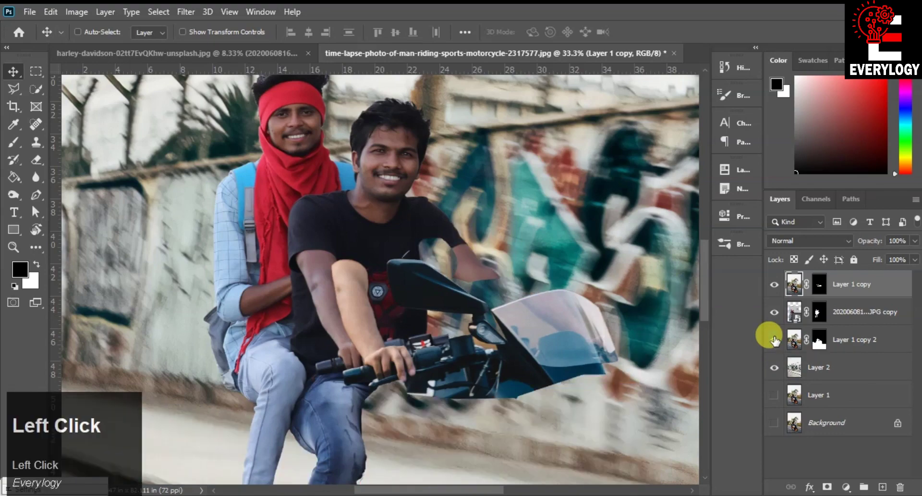
left_click(818, 313)
left_click(781, 340)
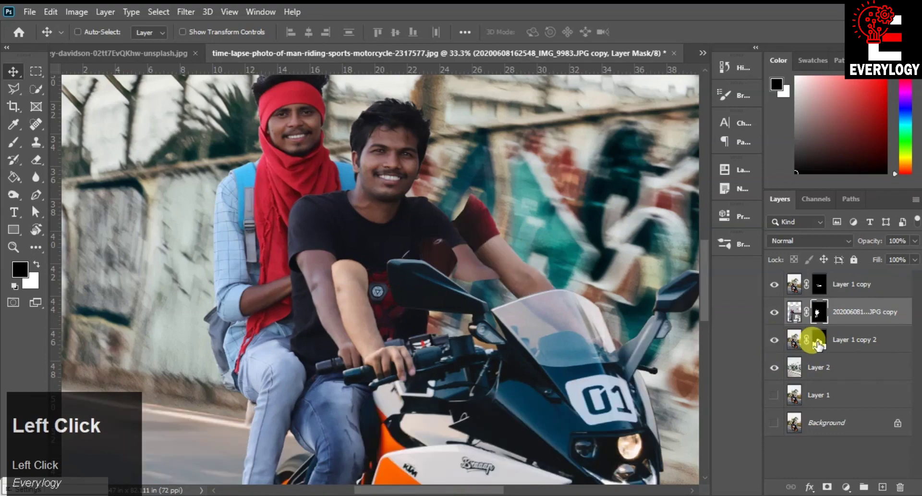
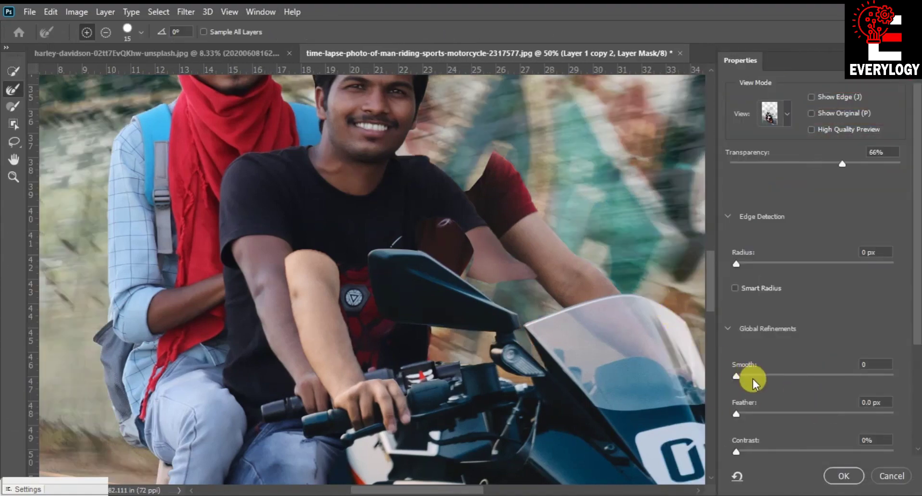
- Refine the bike layer mask with Smooth 10, Feather 2.7 px and Shift Edge +12%, then apply
left_click(751, 377)
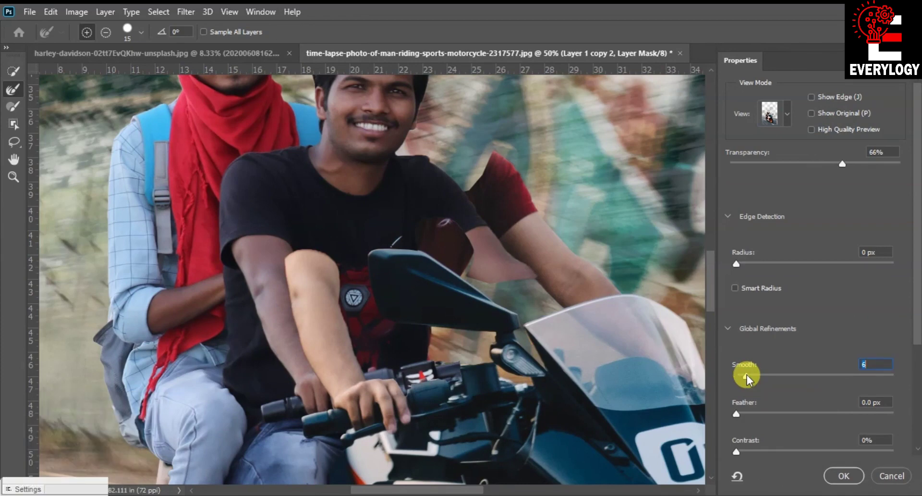
double_click(751, 414)
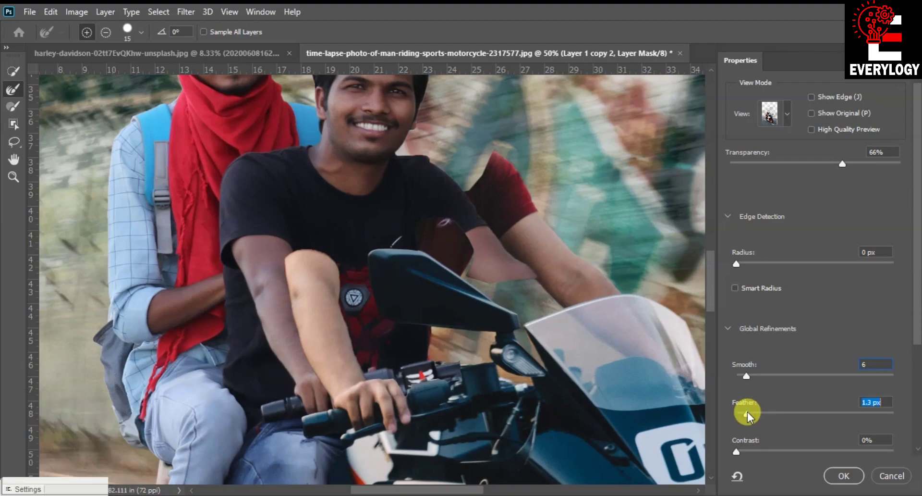
left_click(757, 380)
left_click(760, 415)
scroll("down", 3)
left_click(826, 392)
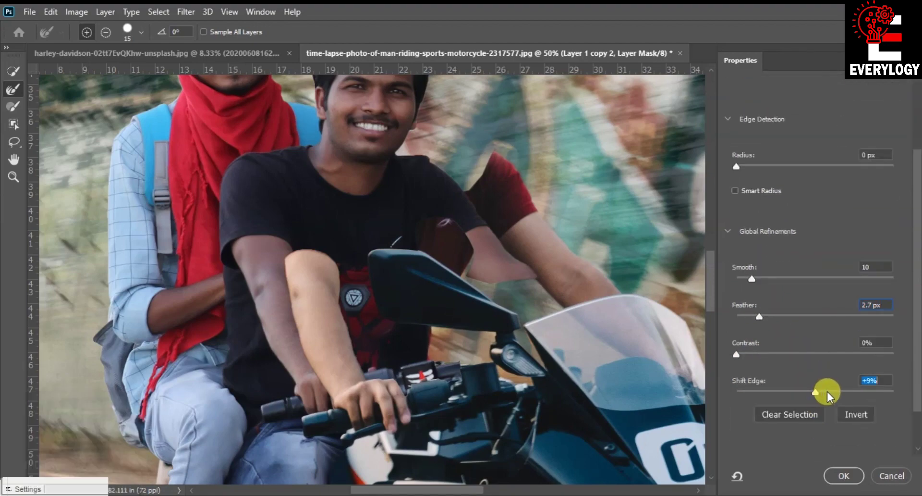
left_click(830, 395)
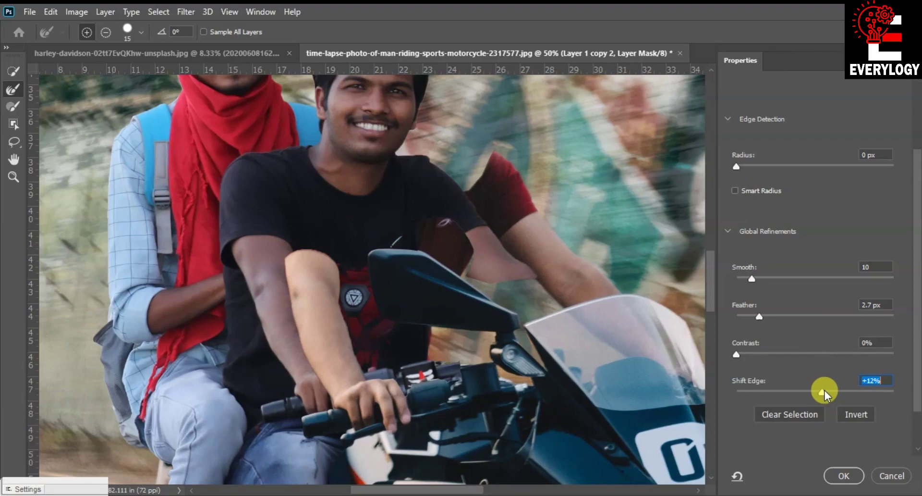
left_click(844, 477)
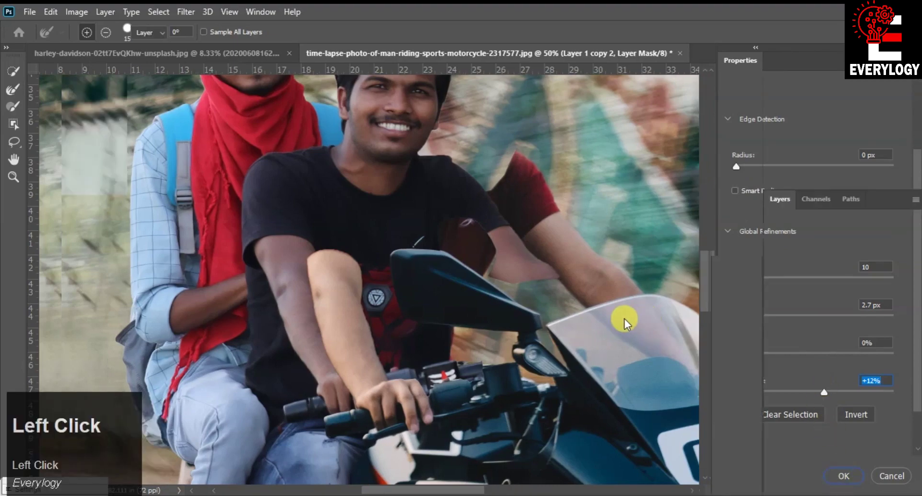
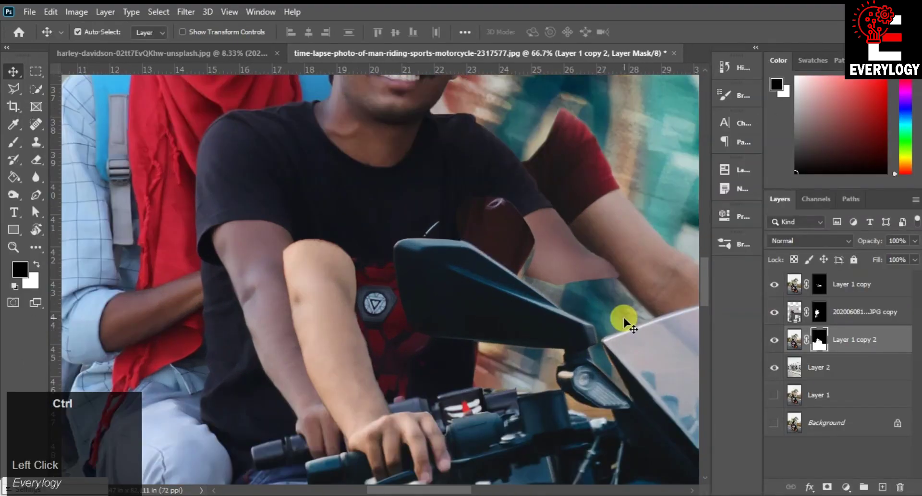
- Zoom onto the red-sleeved arm and outline it with the Polygonal Lasso for its own layer
key("space")
left_click(562, 218)
key("space")
key("space")
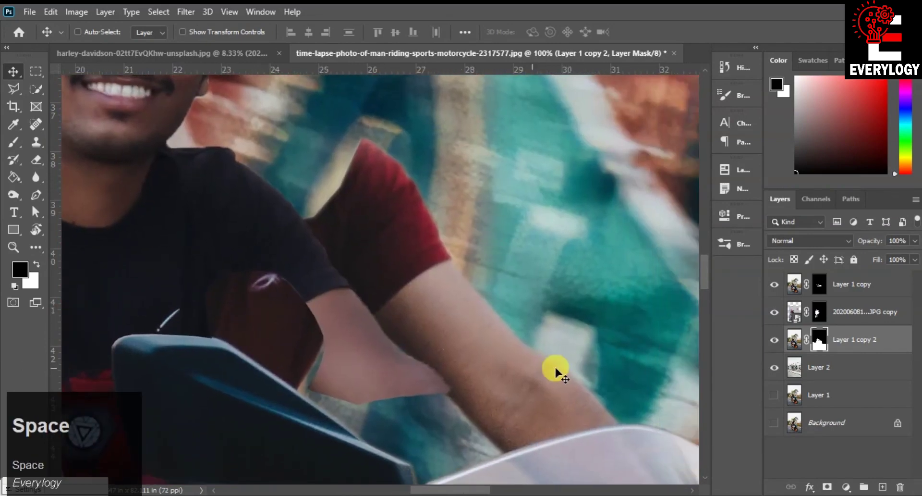
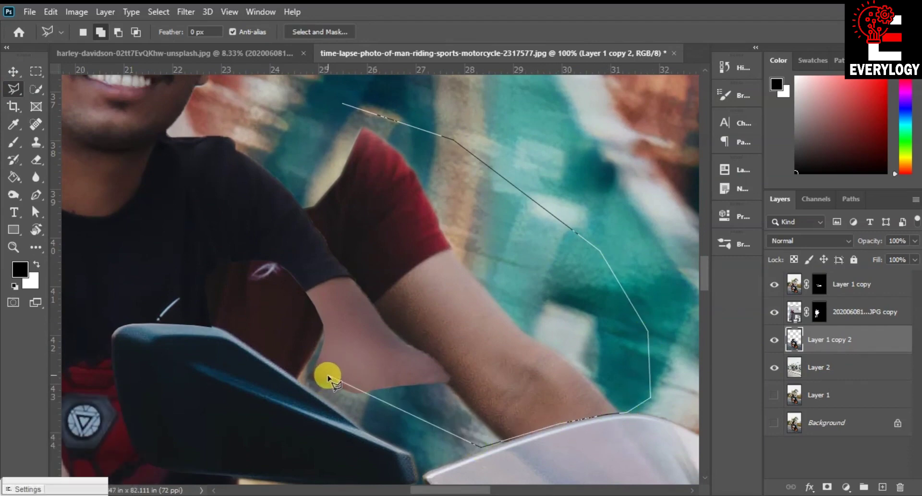
left_click(189, 398)
left_click(168, 163)
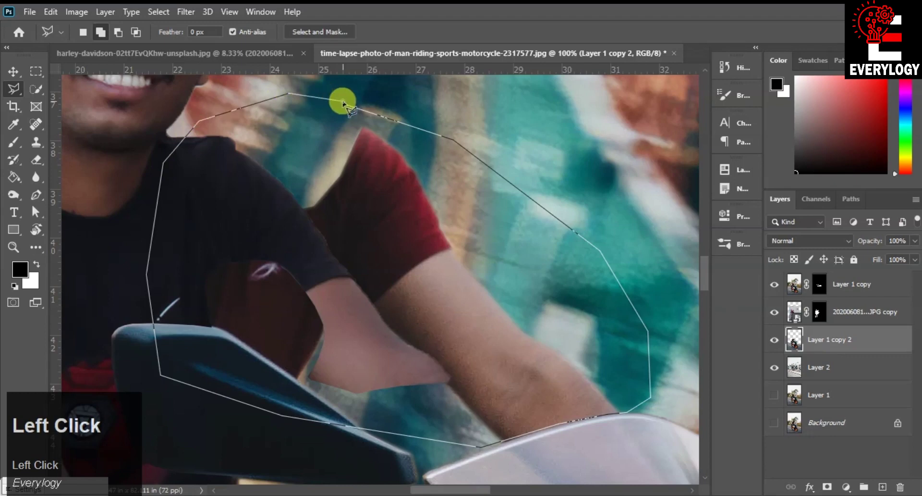
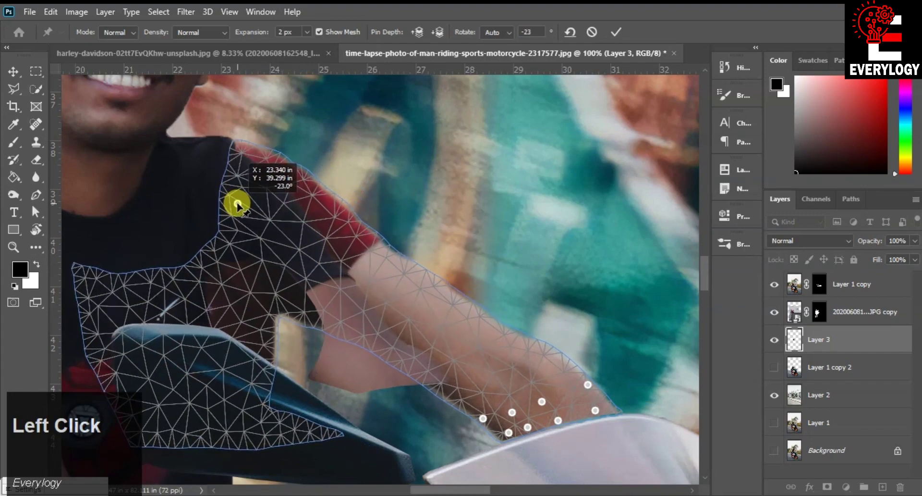
- Reshape the copied arm with Puppet Warp and commit the warp
left_click(624, 36)
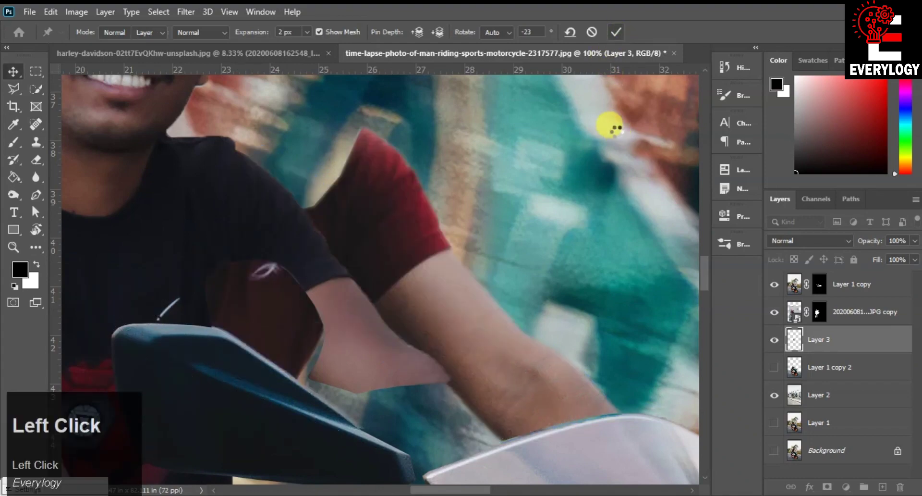
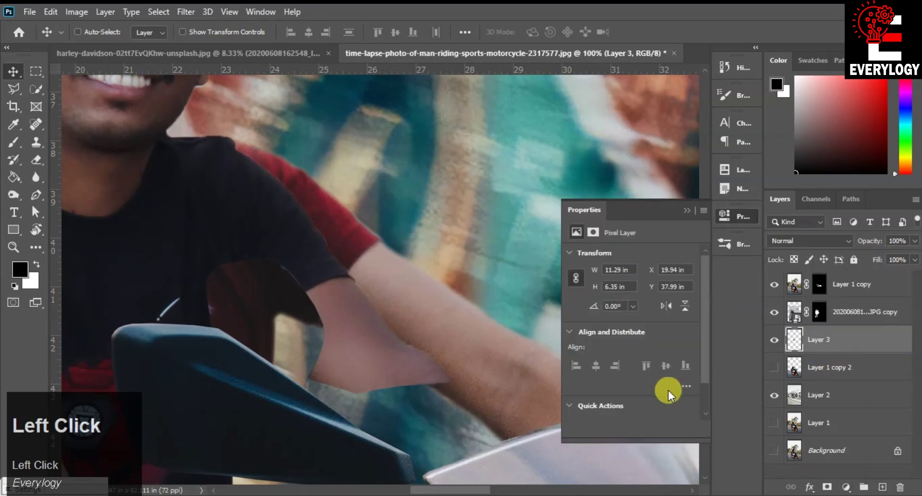
- Add a Hue/Saturation adjustment clipped to the arm layer, Saturation -97, Lightness -51, Hue -94
left_click(614, 439)
left_click(605, 333)
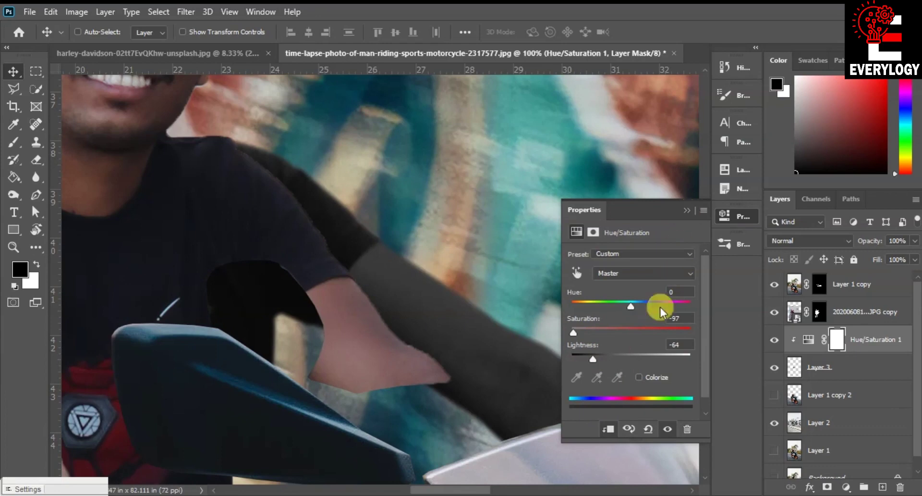
left_click_drag(637, 306, 688, 214)
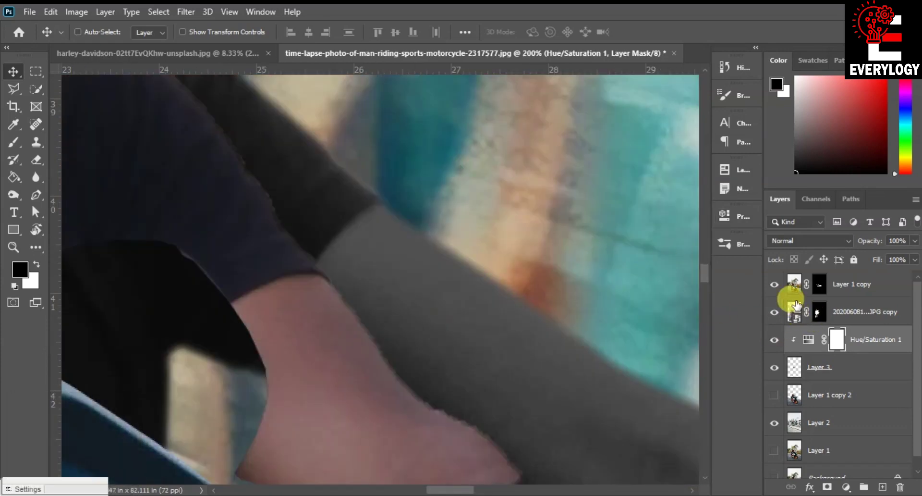
- Mask the Hue/Saturation adjustment to the sleeve and bring the mirror area into view
scroll("up", 3)
left_click(782, 313)
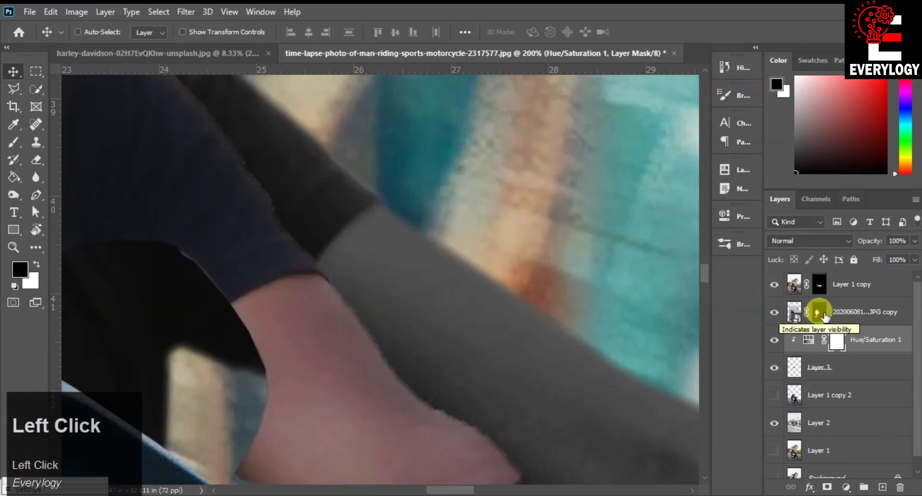
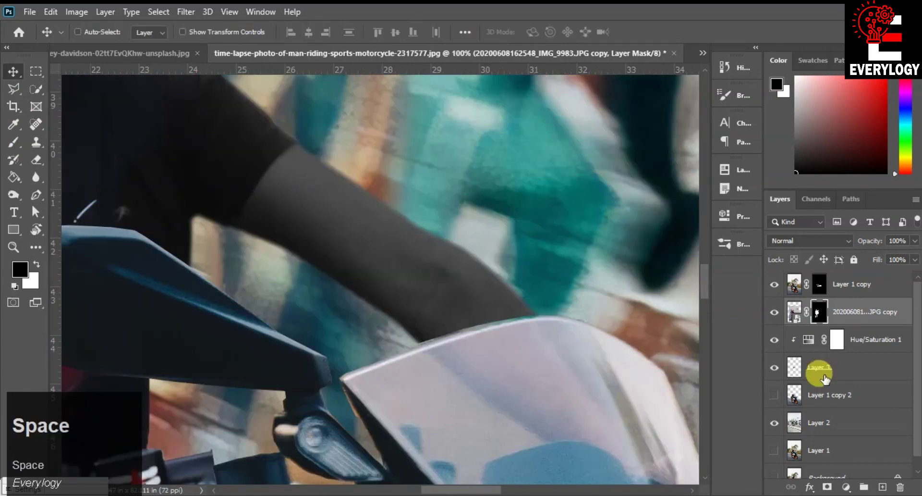
double_click(840, 343)
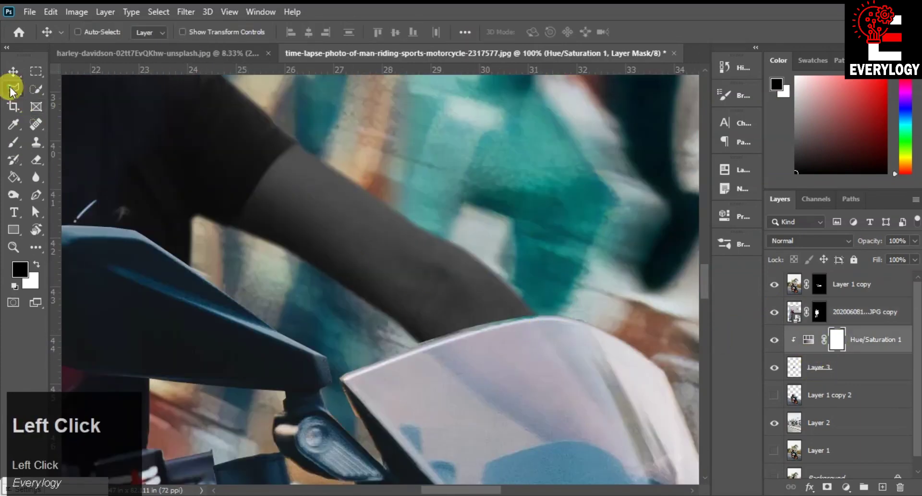
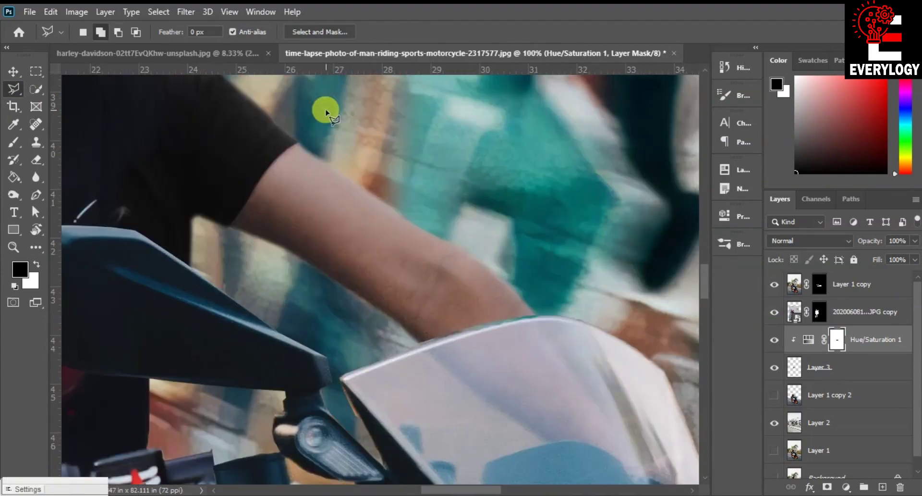
key("space")
left_click(311, 209)
key("space")
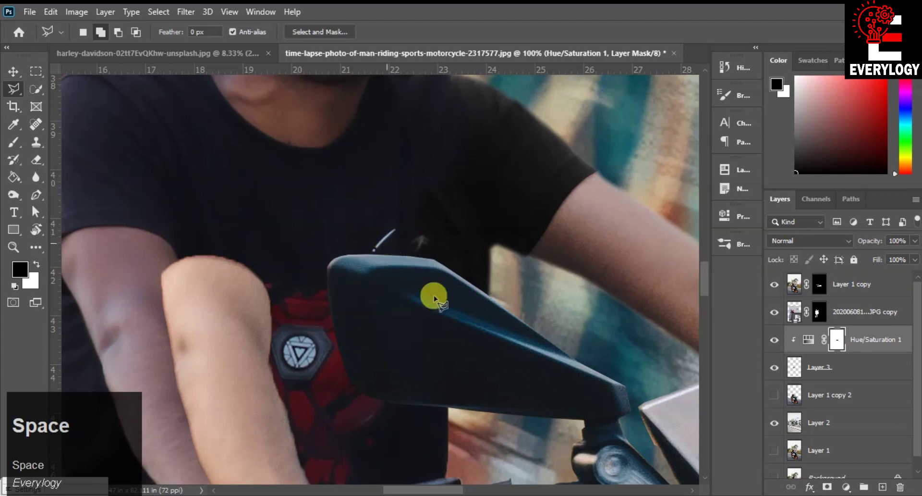
left_click(776, 317)
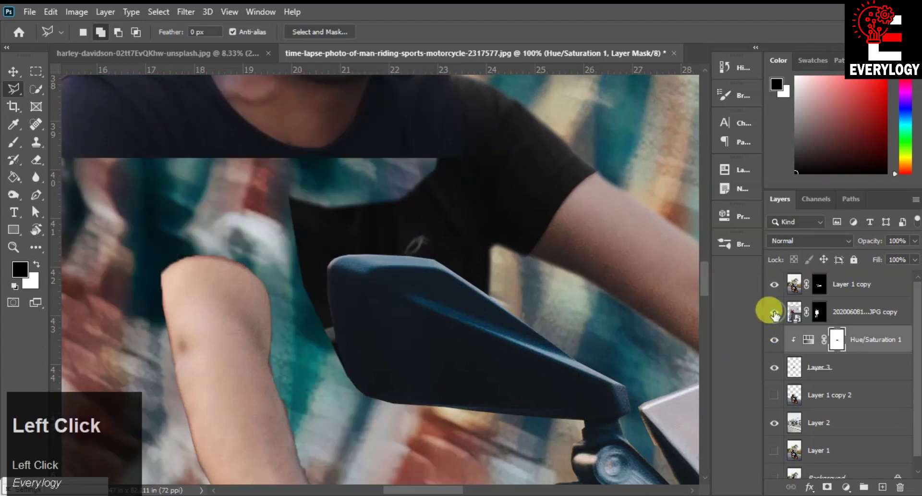
- Brush the rider layer's mask near the mirror to remove stray lines, then target the arm layer
key("space")
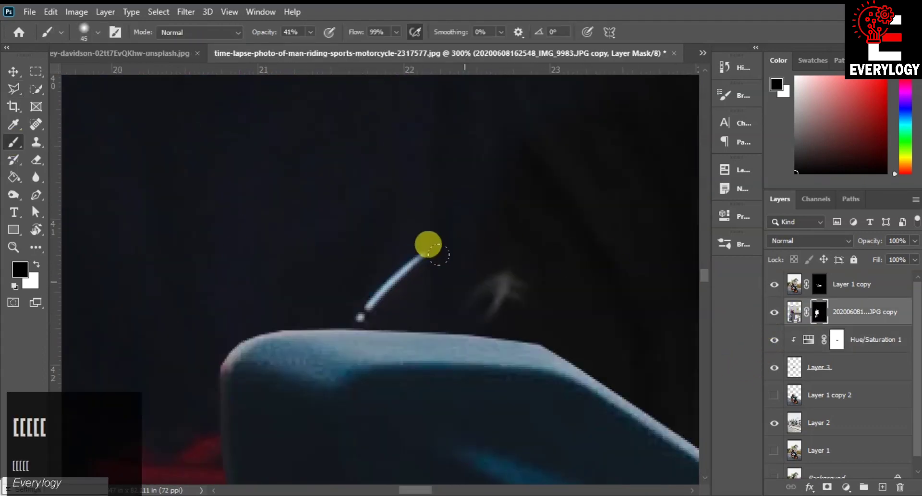
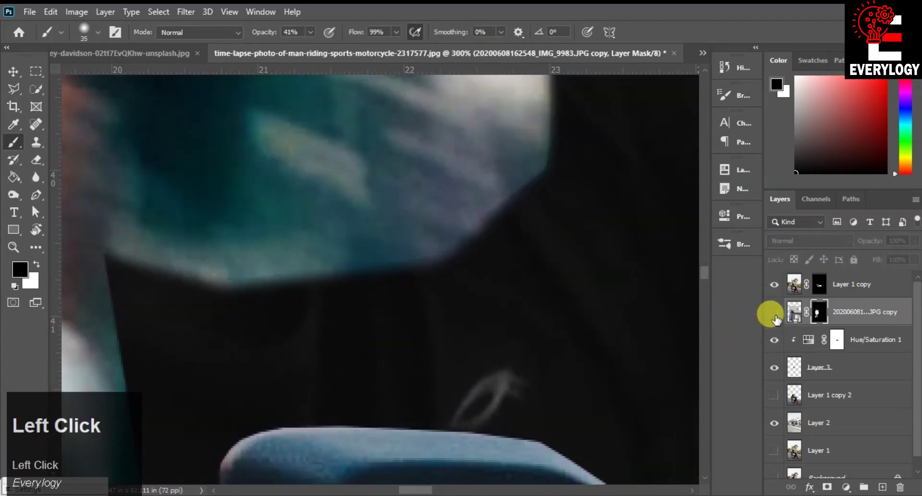
scroll("down", 3)
key("space")
left_click(513, 282)
key("space")
left_click(823, 399)
scroll("up", 3)
scroll("up", 3)
left_click(777, 401)
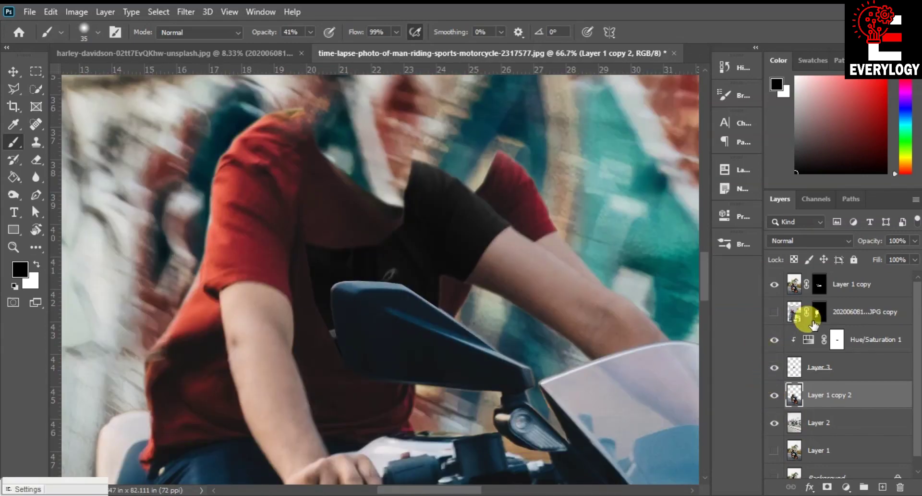
left_click(794, 367)
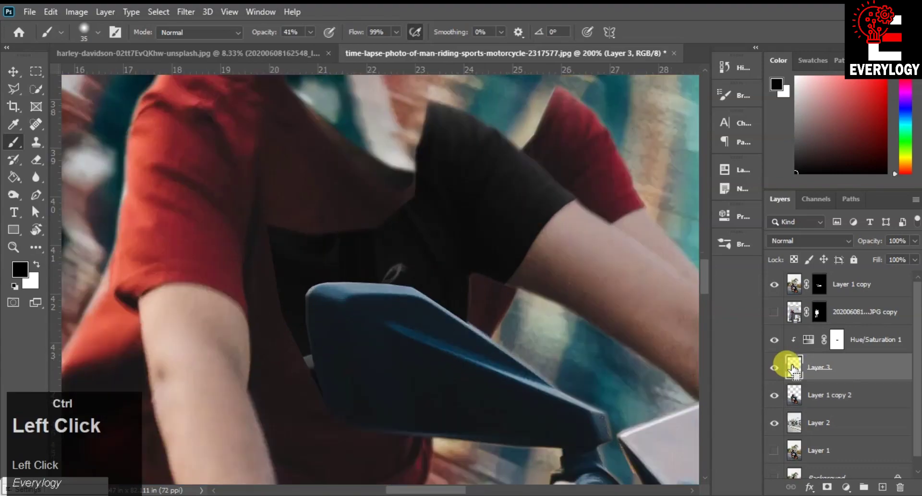
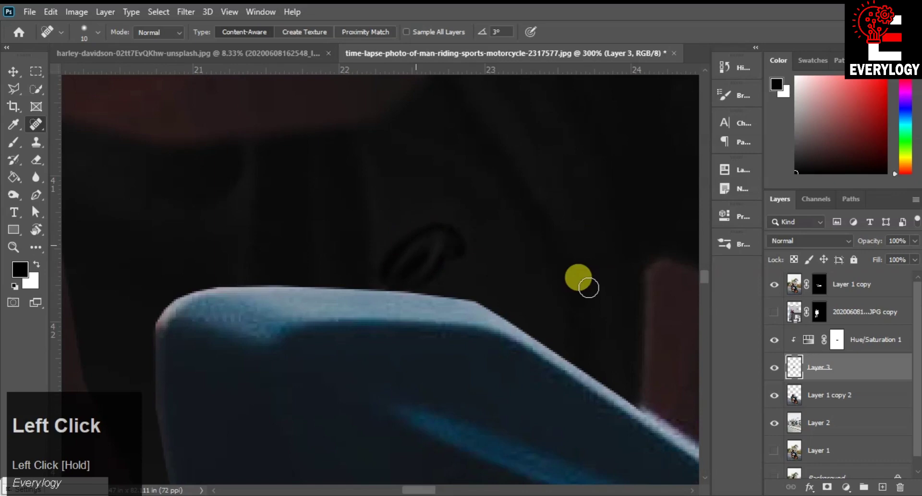
- Spot-heal problem areas and paint the rider layer mask at 41% opacity around the handlebar
left_click(780, 314)
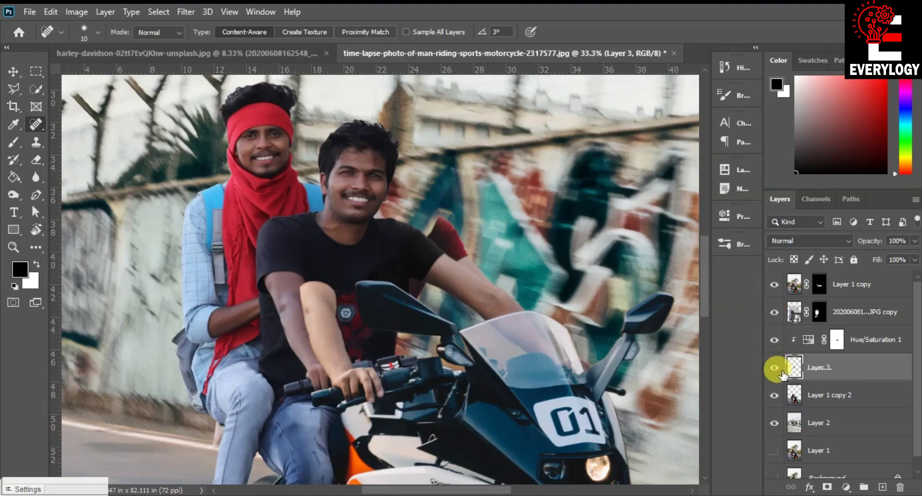
left_click(778, 379)
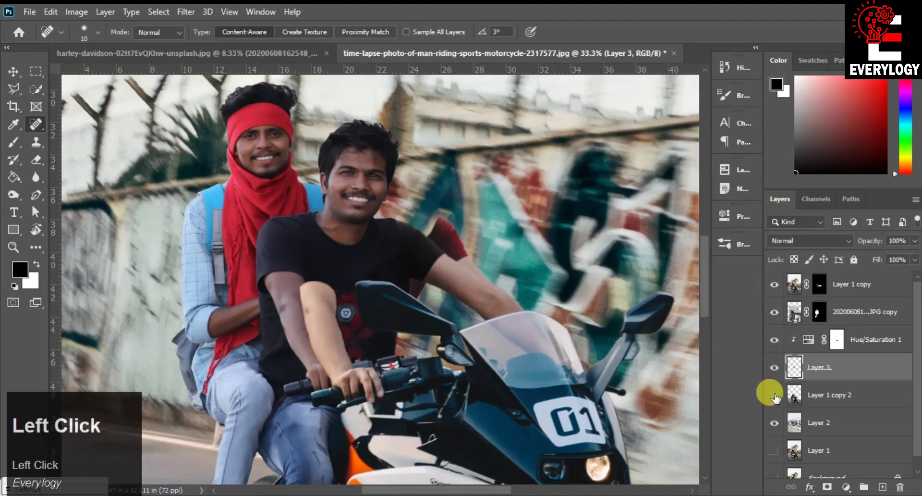
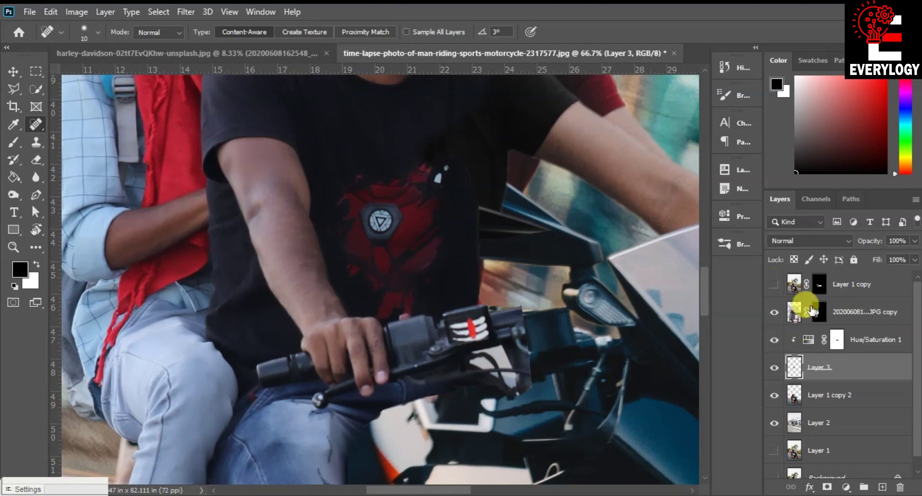
left_click(821, 315)
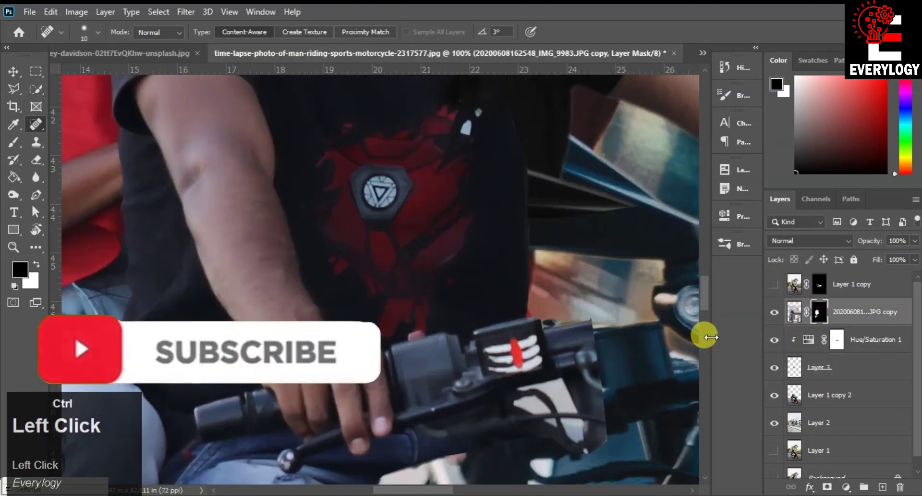
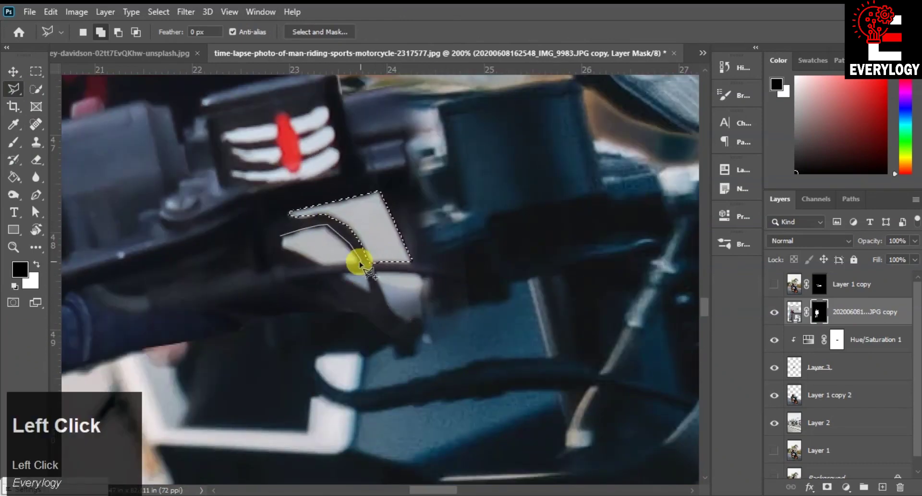
- Lasso the white patch under the controls, duplicate the rider layer and set brush opacity to 100%
left_click(329, 322)
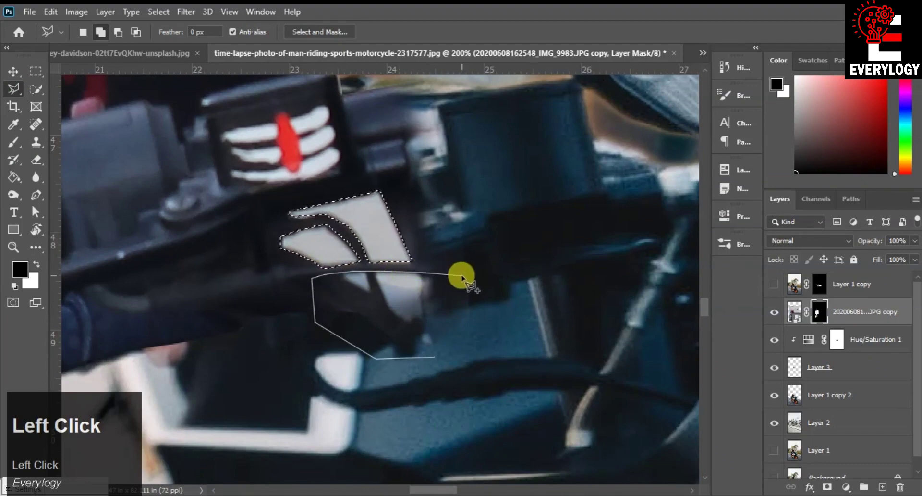
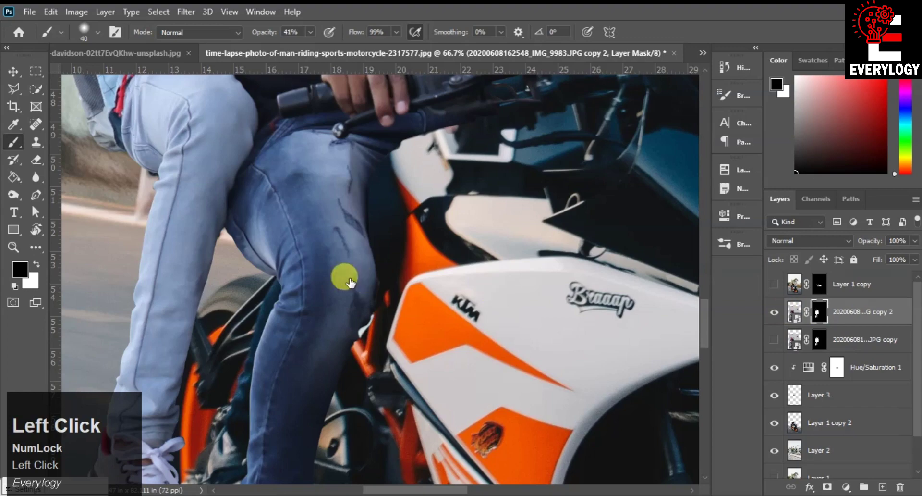
left_click(19, 147)
key("]")
key("]")
scroll("down", 3)
left_click(269, 39)
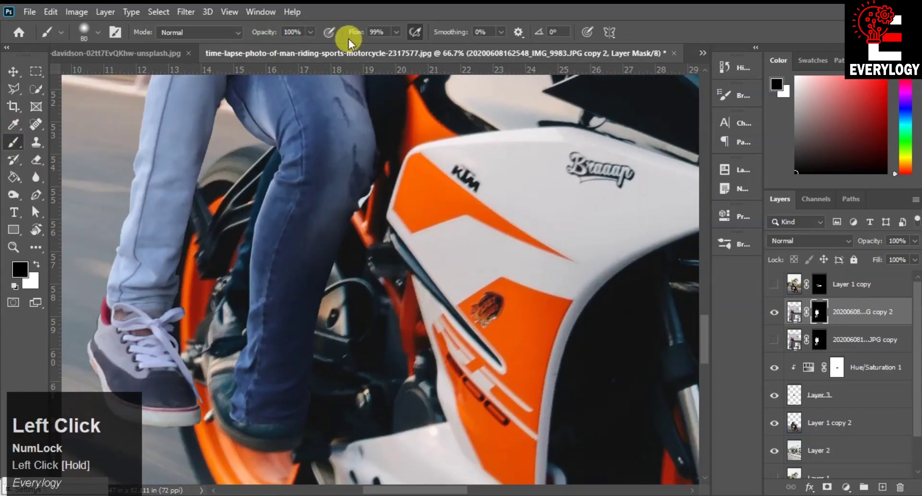
- Paint the duplicate's mask along the jeans-clad leg, switching to white to restore areas
key("]")
key("]")
key("]")
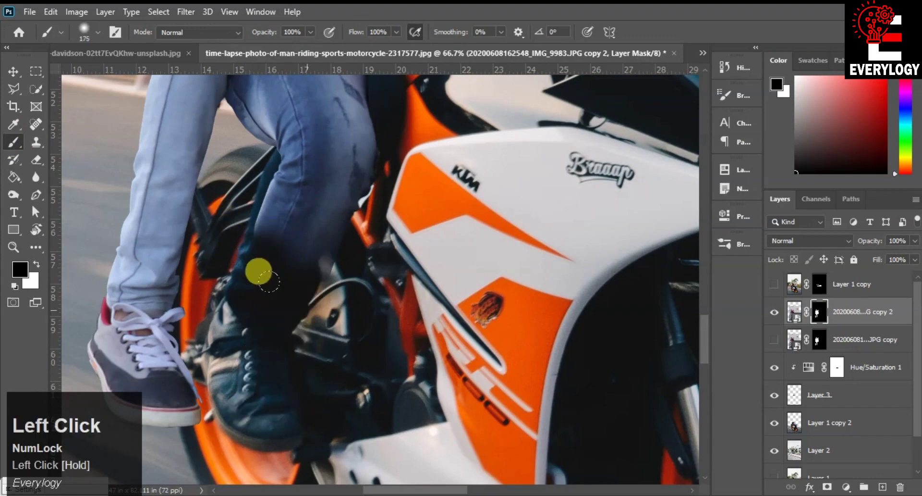
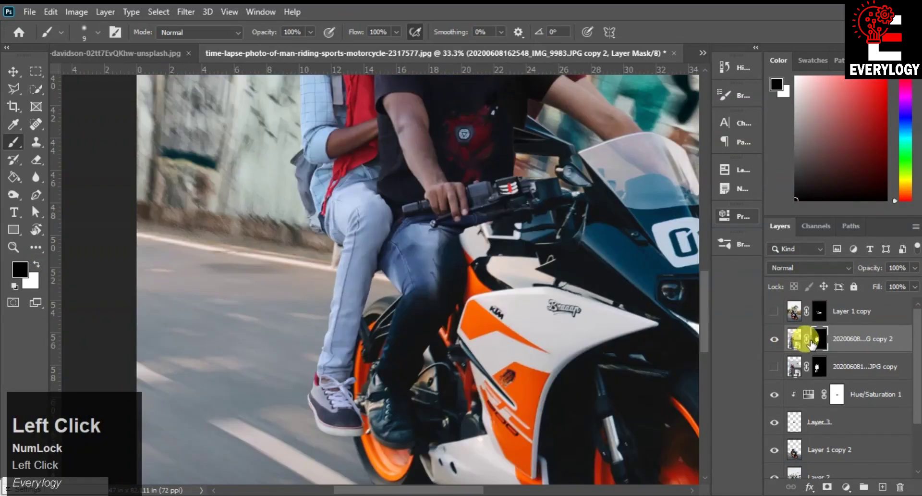
- Toggle the rider copy's mask off and back on to check the cut-out against the full layer
right_click(819, 342)
left_click(817, 343)
right_click(842, 337)
left_click(704, 260)
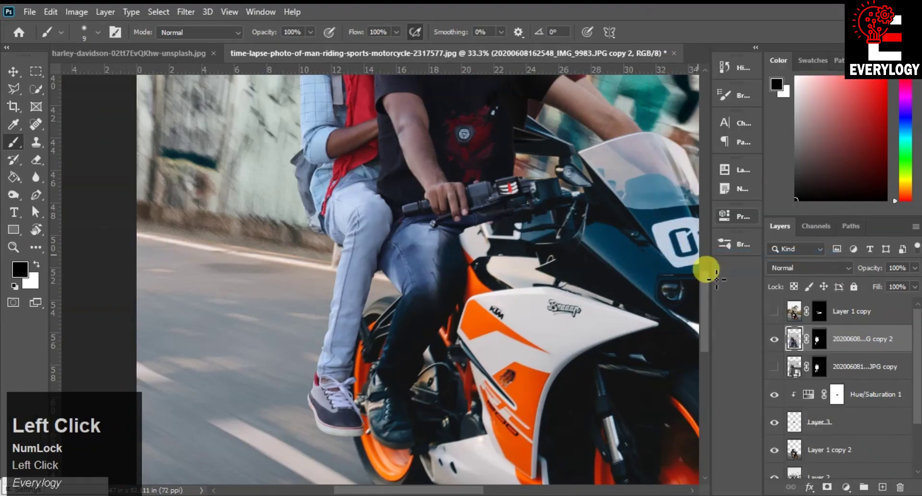
right_click(822, 339)
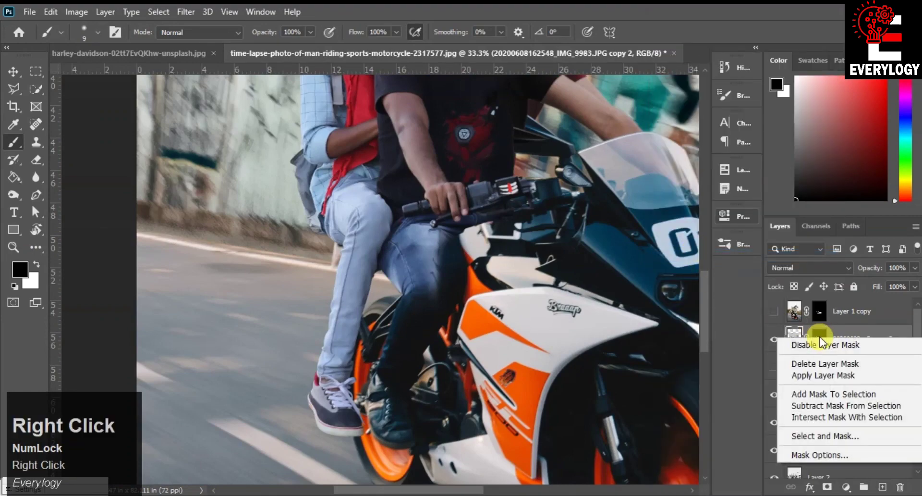
left_click(750, 330)
scroll("up", 3)
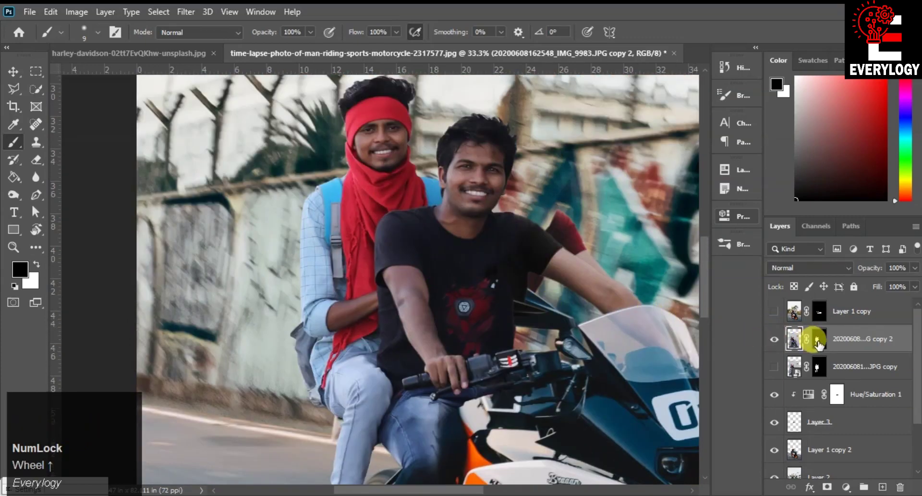
scroll("up", 3)
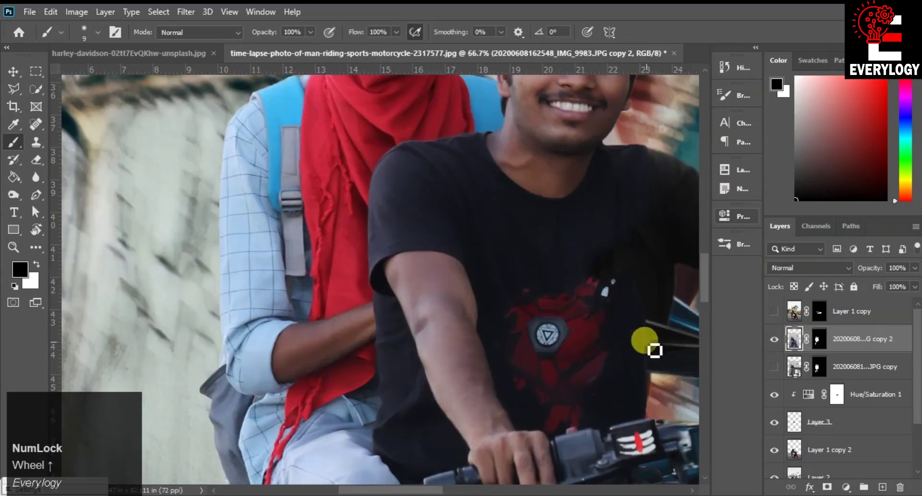
key("space")
left_click(551, 360)
key("space")
key("space")
left_click(755, 372)
- Load the mask as a selection and refine its edge with Smooth 7 and Feather 1.4 px
right_click(893, 339)
left_click(769, 261)
right_click(819, 339)
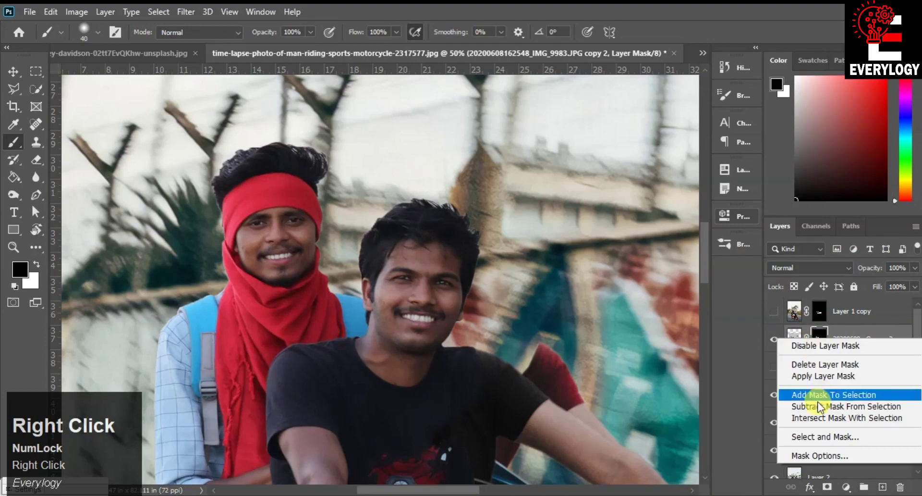
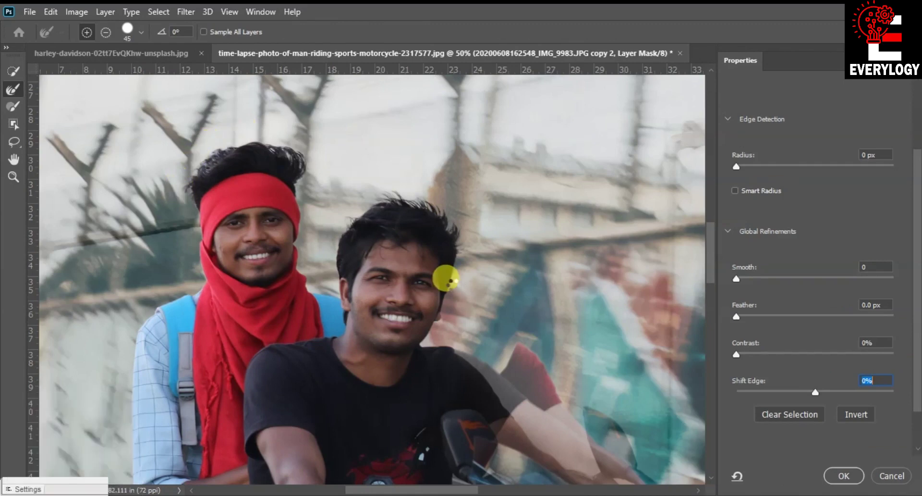
key("space")
left_click(754, 285)
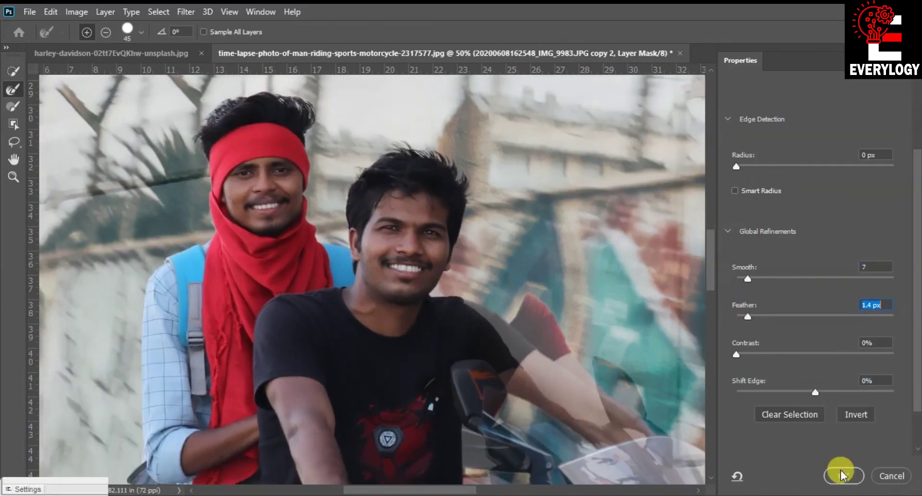
left_click(762, 320)
left_click(848, 483)
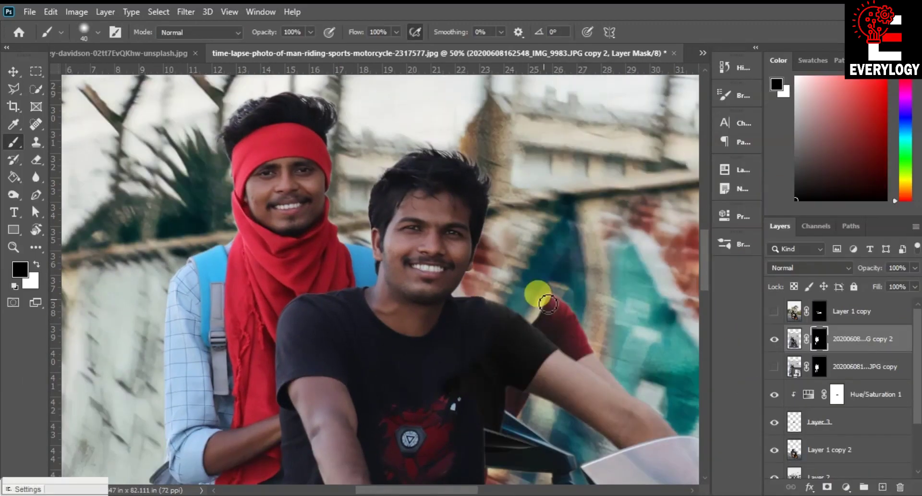
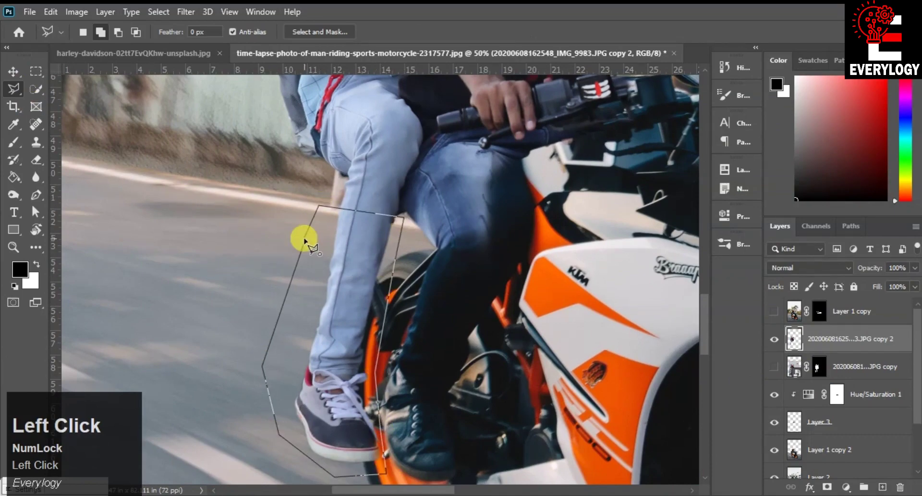
- Copy the lassoed lower leg to its own layer, transform it shorter and start a Puppet Warp bend
right_click(354, 256)
left_click(397, 345)
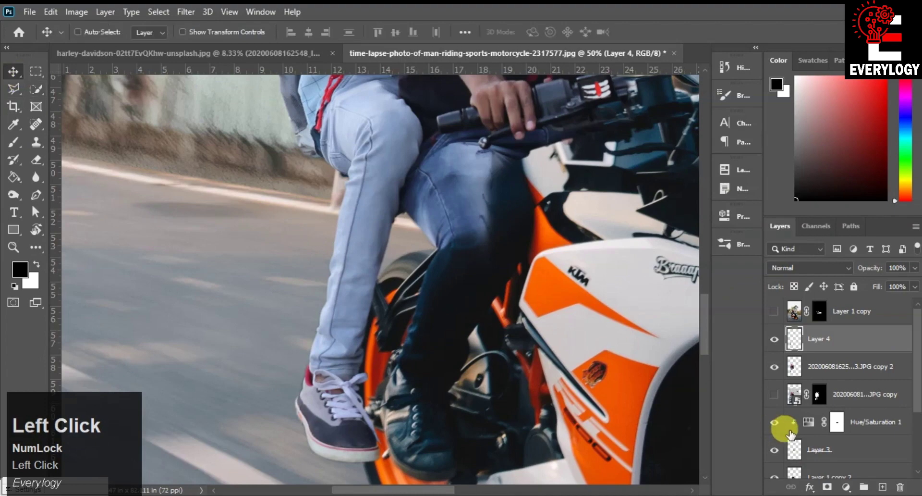
left_click(777, 370)
key("t")
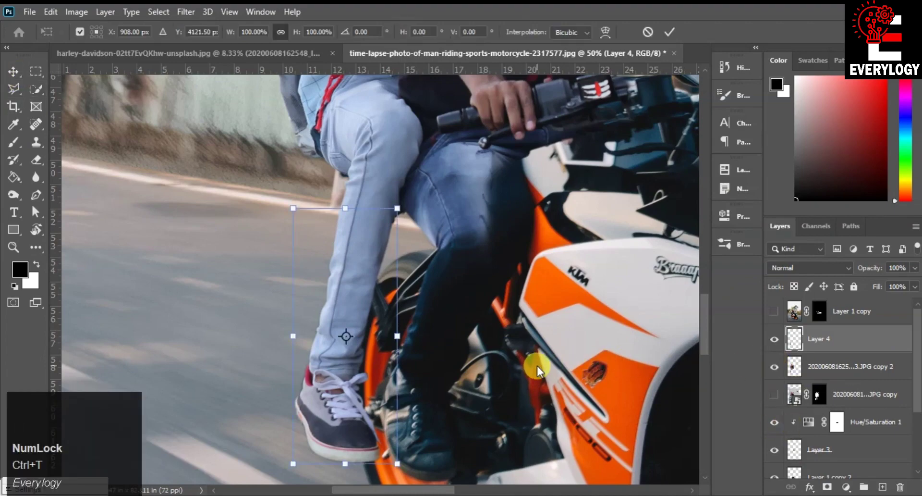
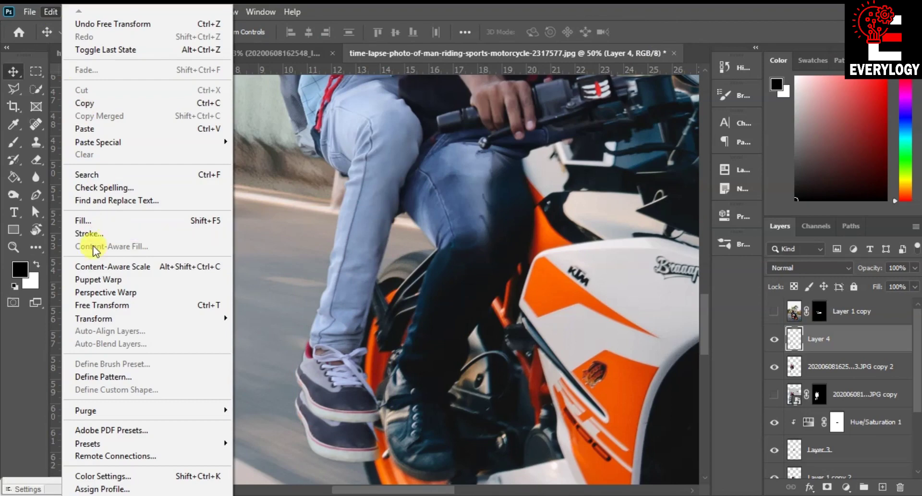
left_click(103, 281)
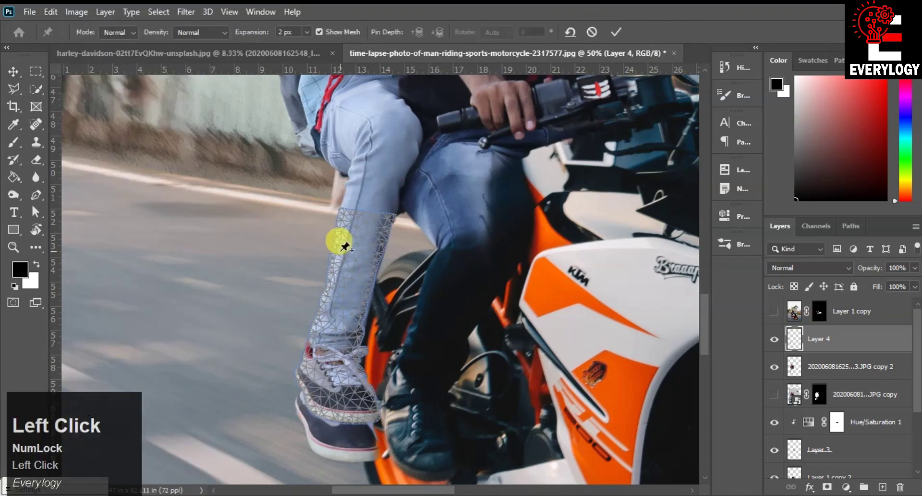
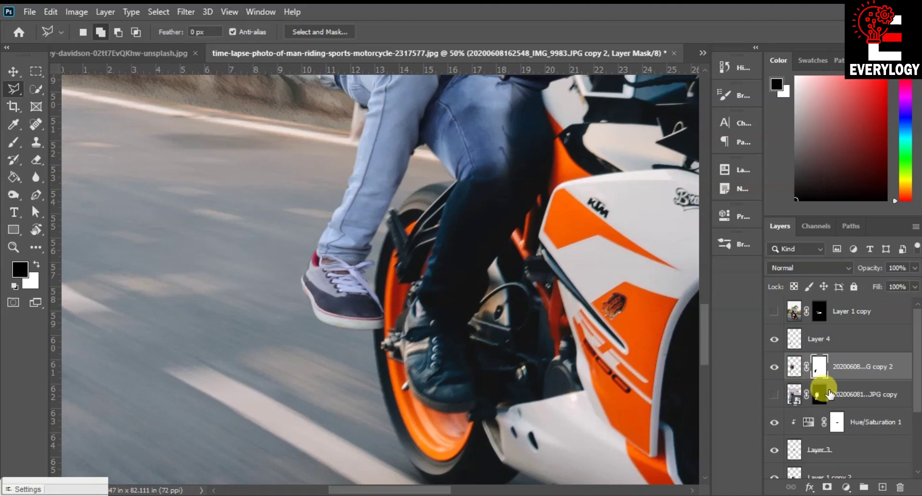
- Target Layer 1 copy 2 and lasso around the rear footpeg area with the blue fringe
left_click(826, 396)
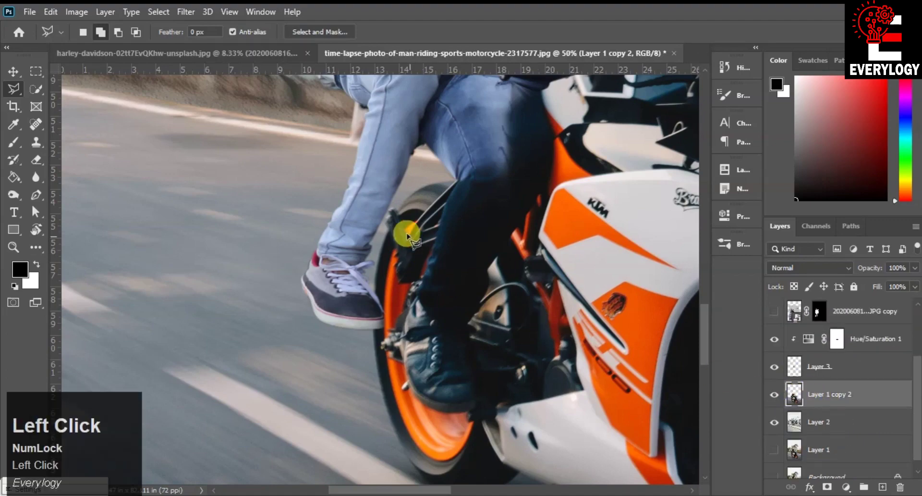
left_click(405, 227)
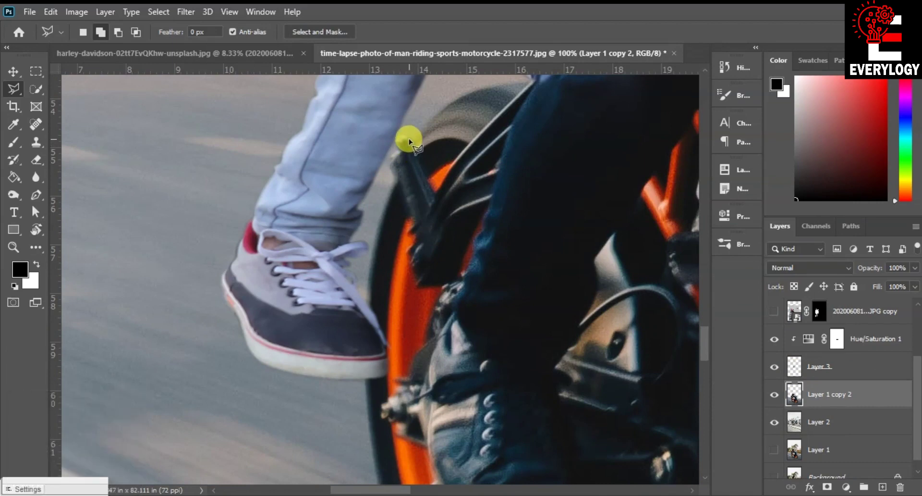
left_click(412, 139)
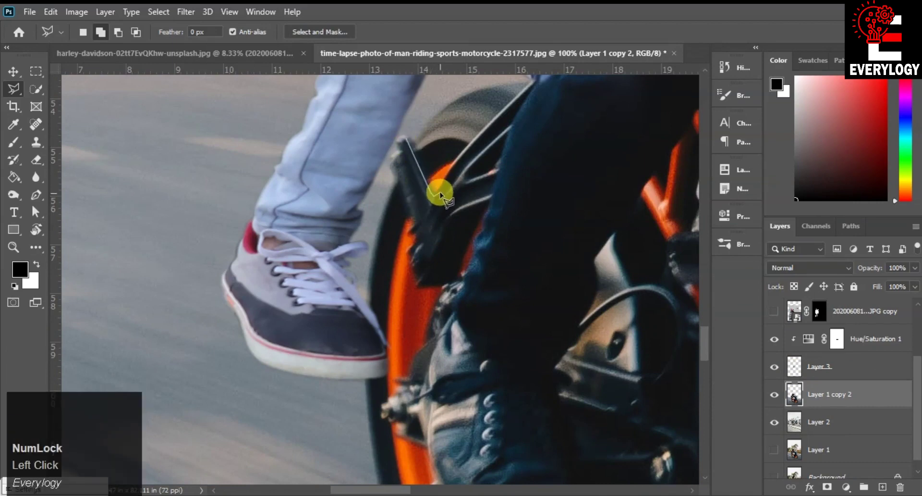
left_click(444, 192)
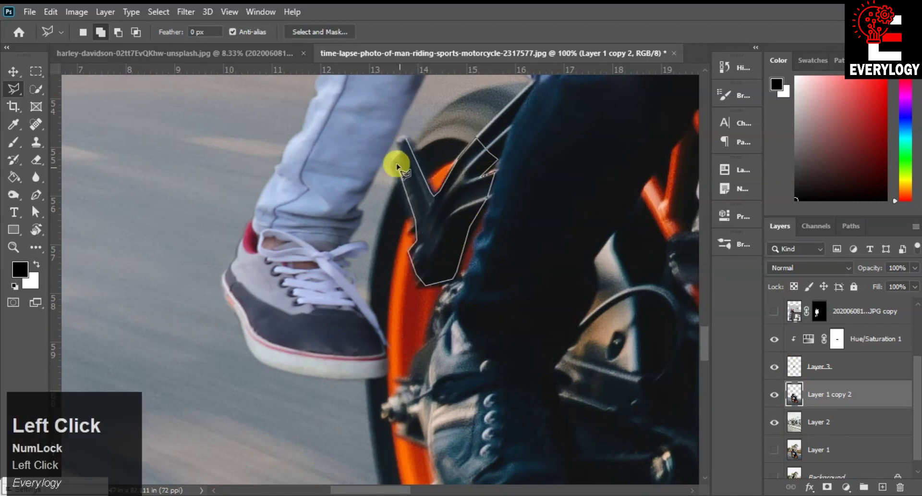
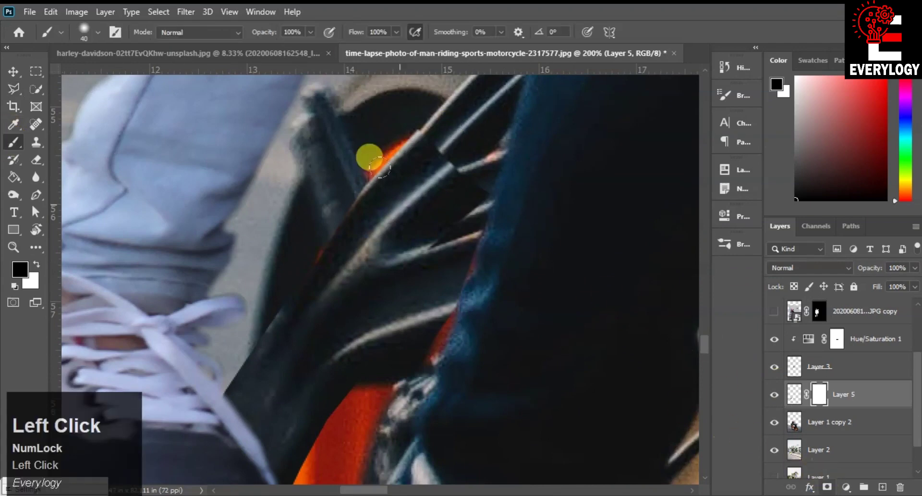
- Clone-stamp the fringe away inside the selection with a smaller brush, then fit the photo to view
scroll("up", 3)
key("[")
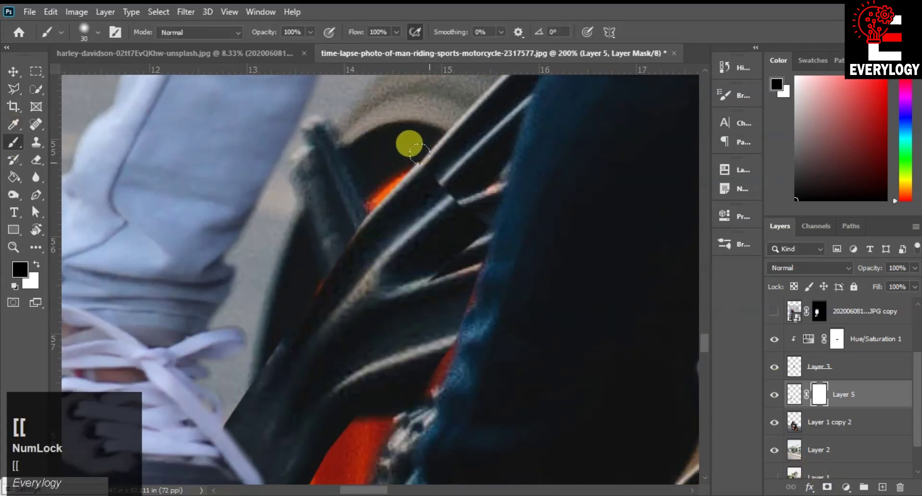
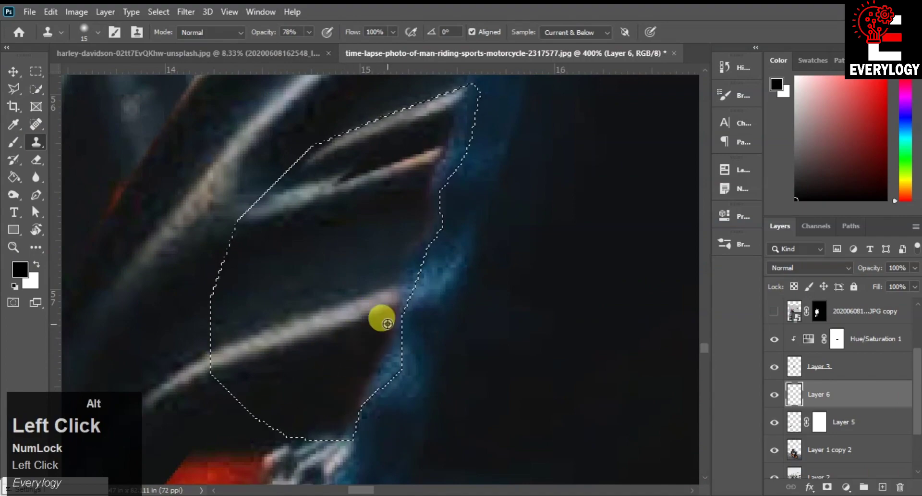
key("ctrl+d")
scroll("up", 3)
- Add an inverted mask on Layer 1 copy 2 so the bike reappears and reveal Layer 1 copy
scroll("up", 3)
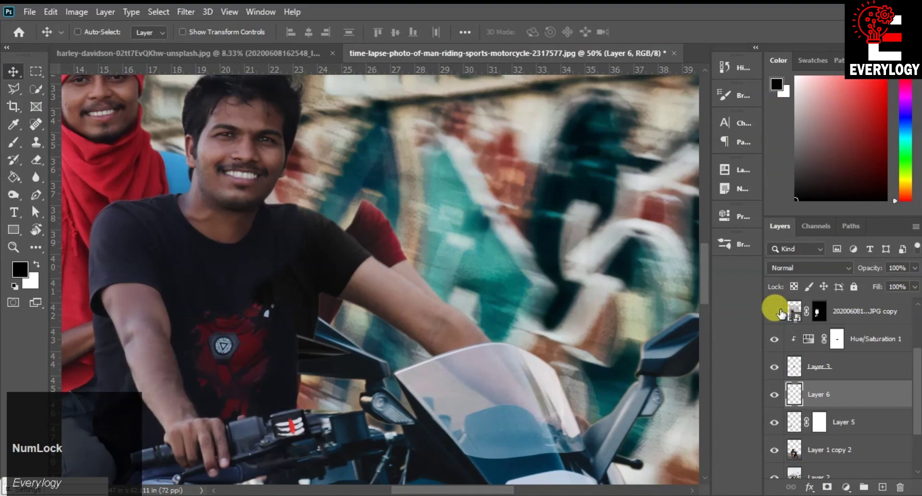
scroll("down", 3)
left_click(779, 399)
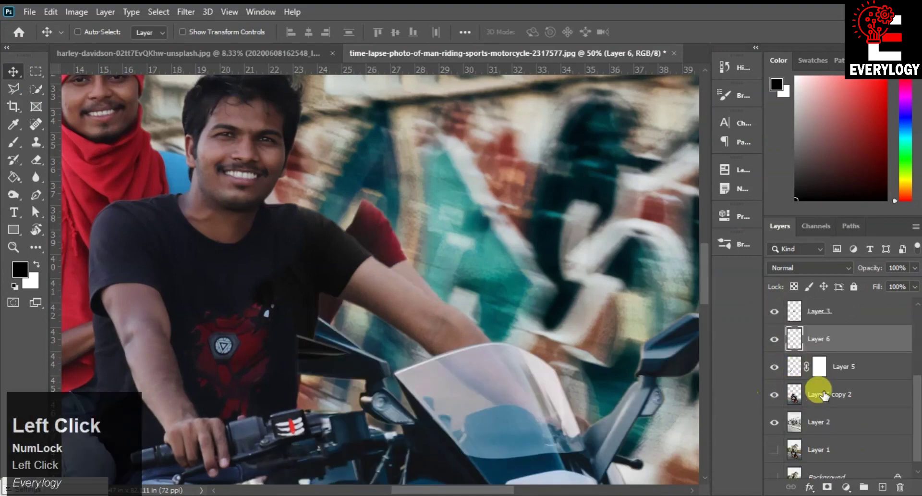
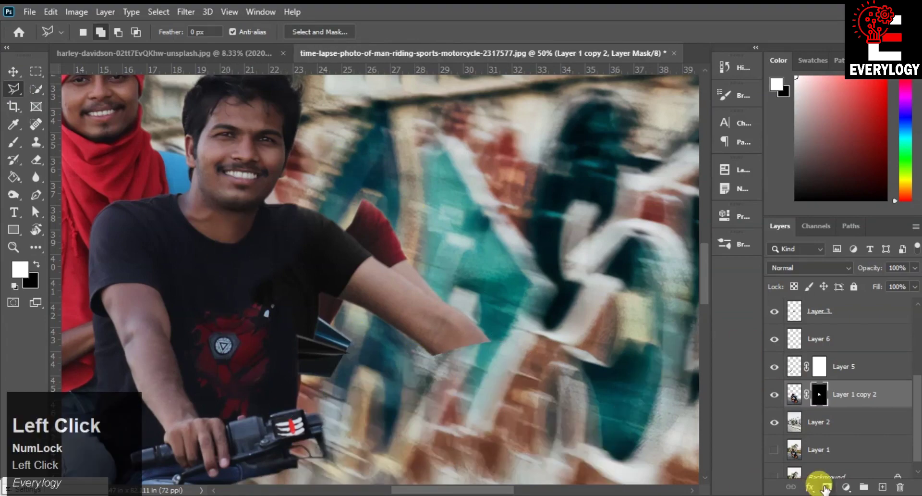
key("ctrl+i")
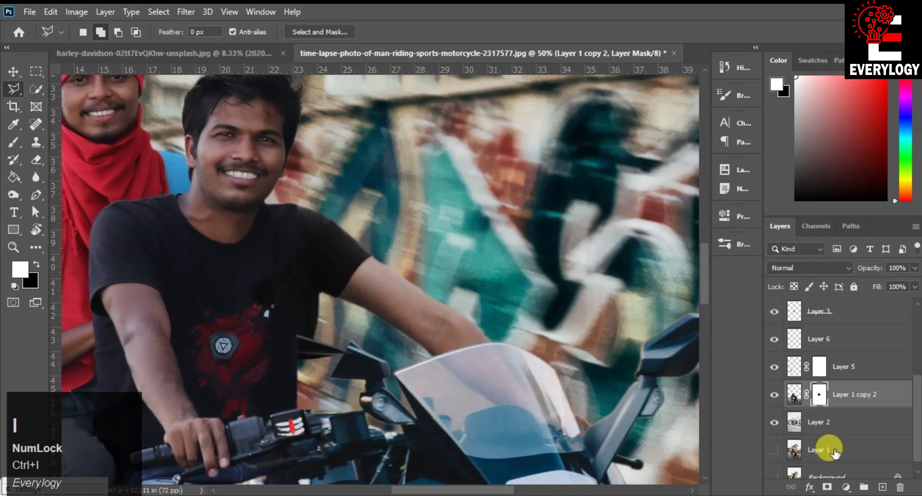
scroll("up", 3)
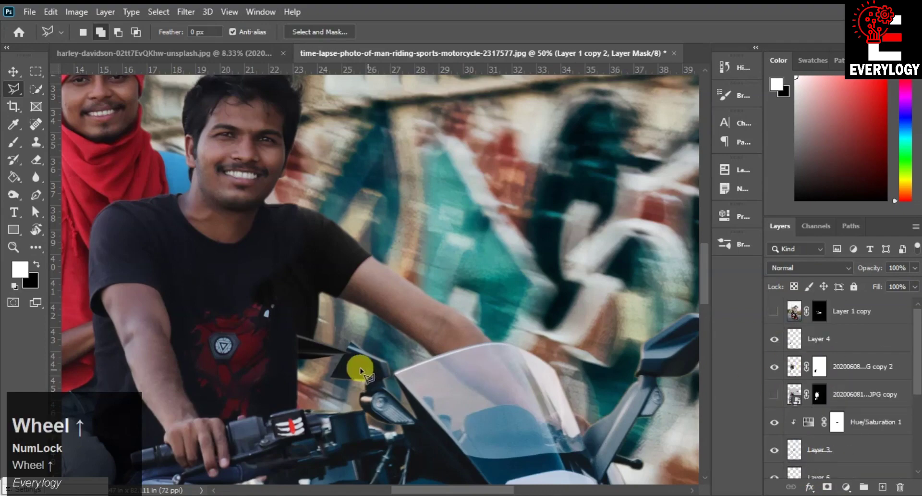
left_click(777, 317)
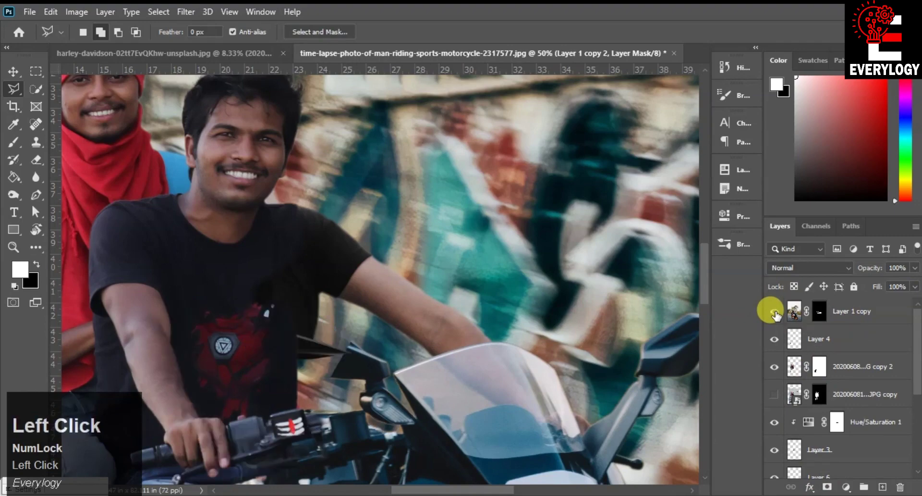
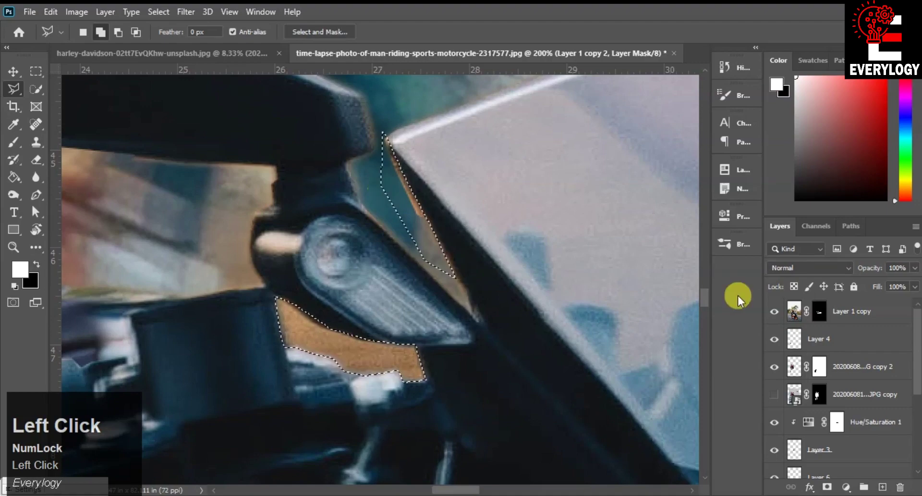
- Undo the gap selection and make Layer 1 copy's mask permanent with Apply Layer Mask
key("ctrl+z")
key("ctrl+z")
key("ctrl+d")
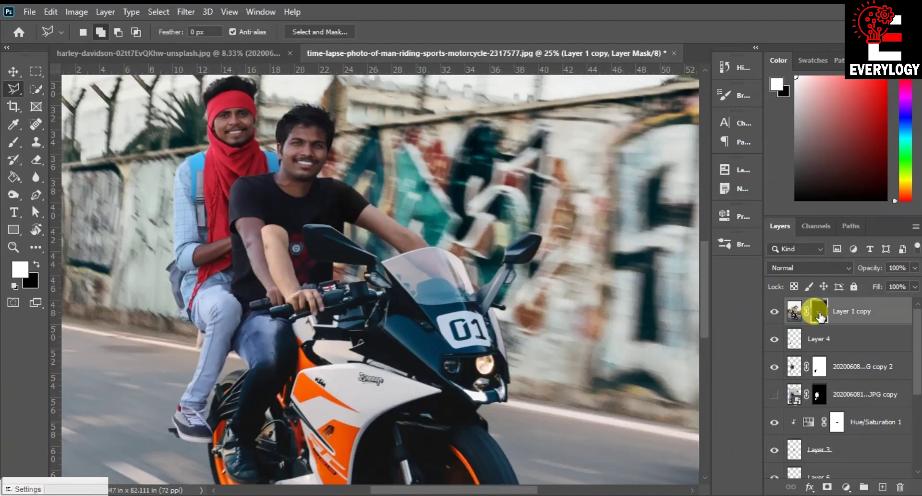
key("ctrl+d")
key("space")
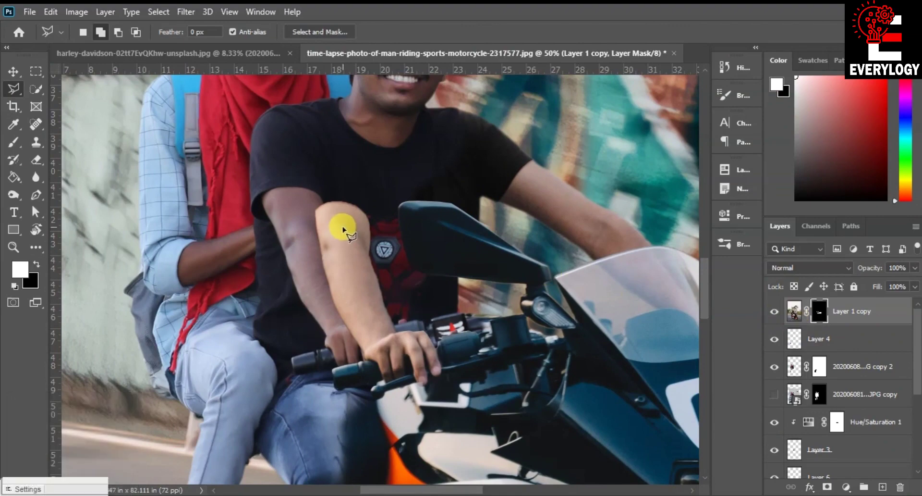
right_click(820, 315)
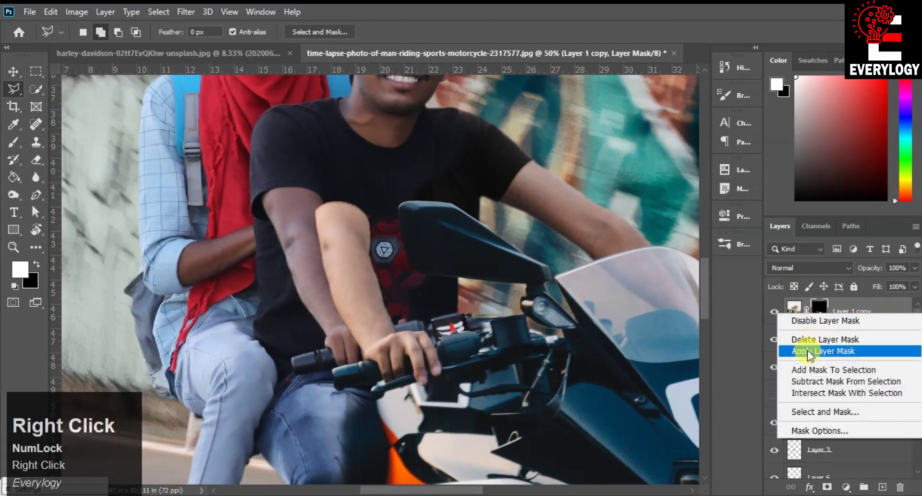
left_click(813, 355)
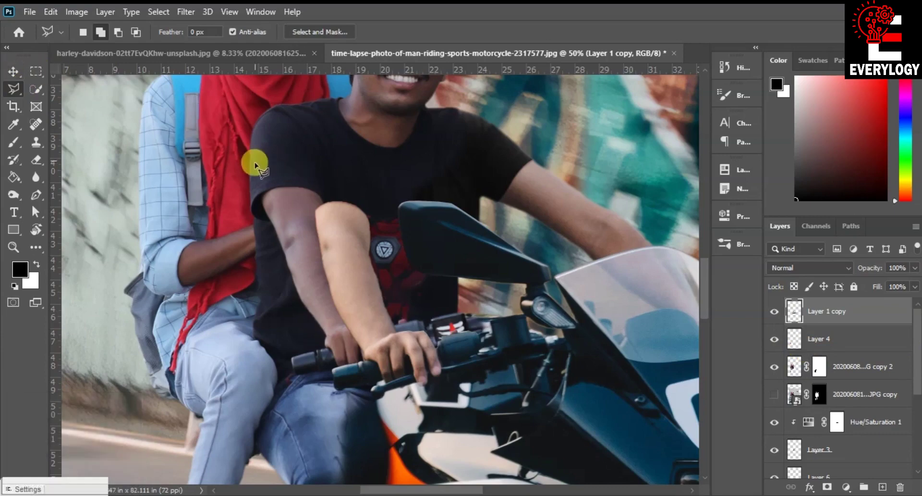
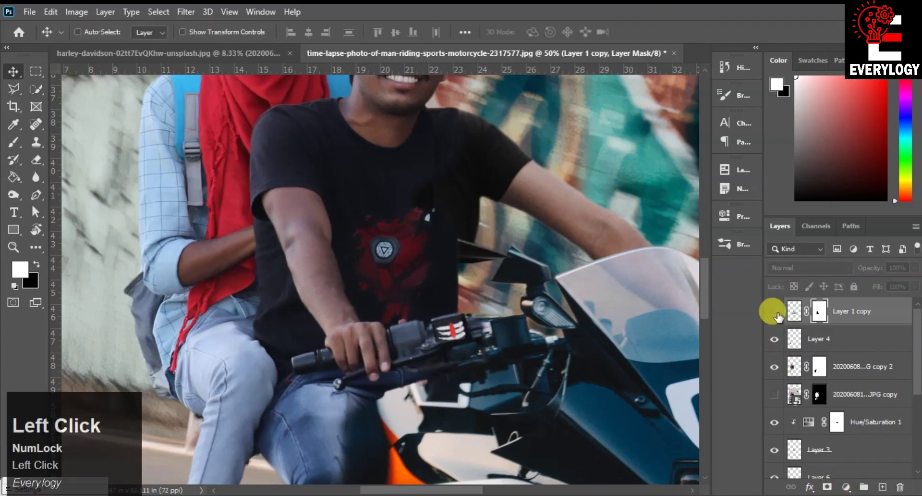
scroll("down", 3)
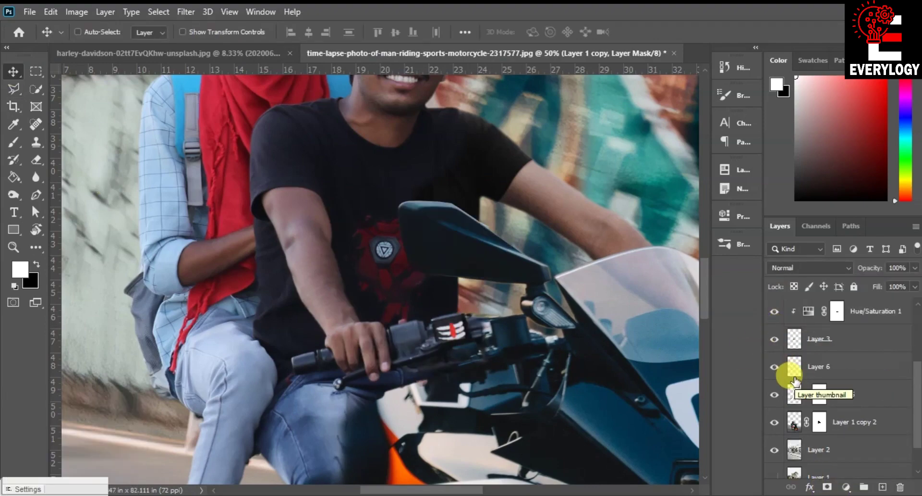
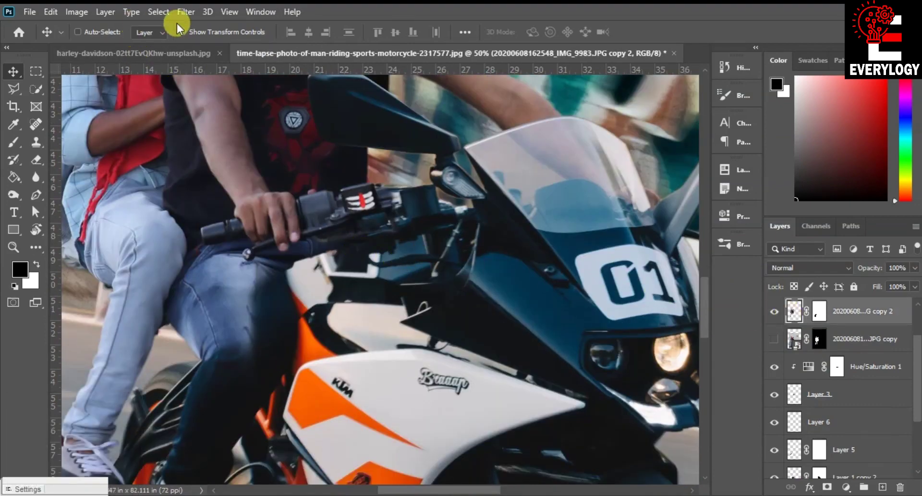
- Apply the bike copy 2 layer's mask permanently
double_click(822, 313)
right_click(823, 313)
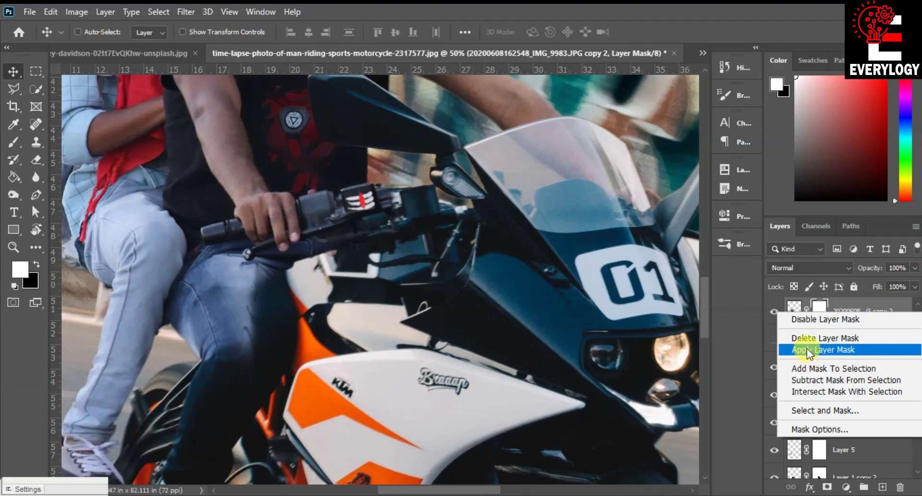
left_click(813, 353)
scroll("up", 3)
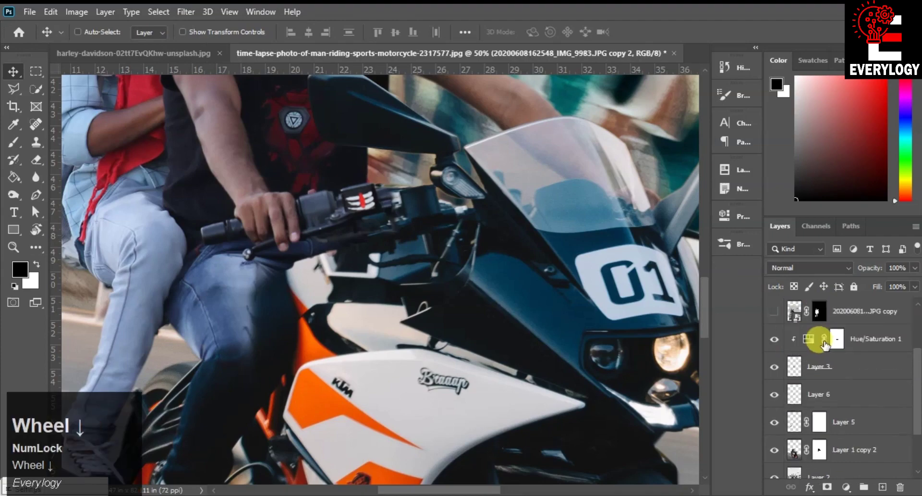
- Merge Layer 4 down into the bike copy layer and save the document as farukh.psd
left_click(817, 342)
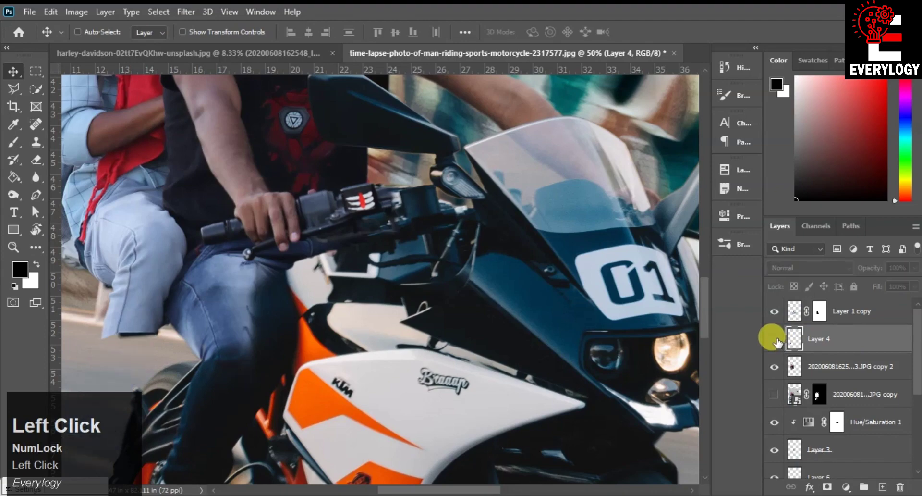
right_click(824, 341)
left_click(676, 404)
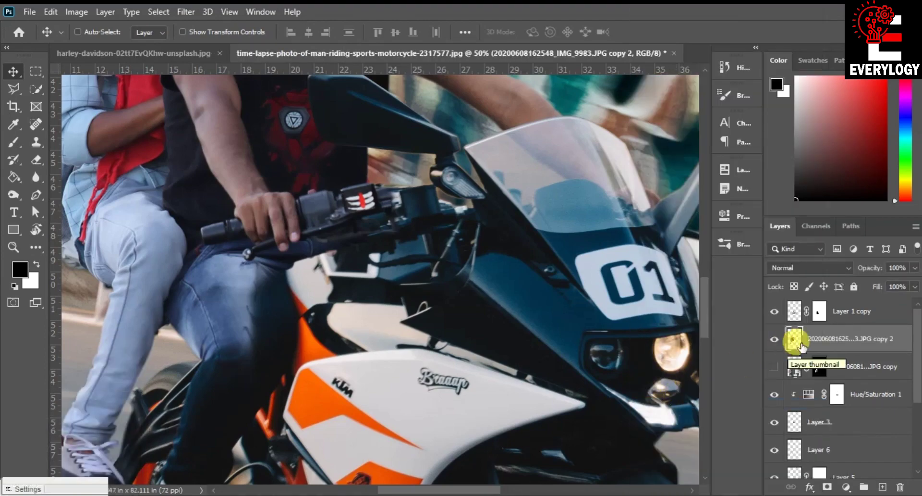
left_click(191, 18)
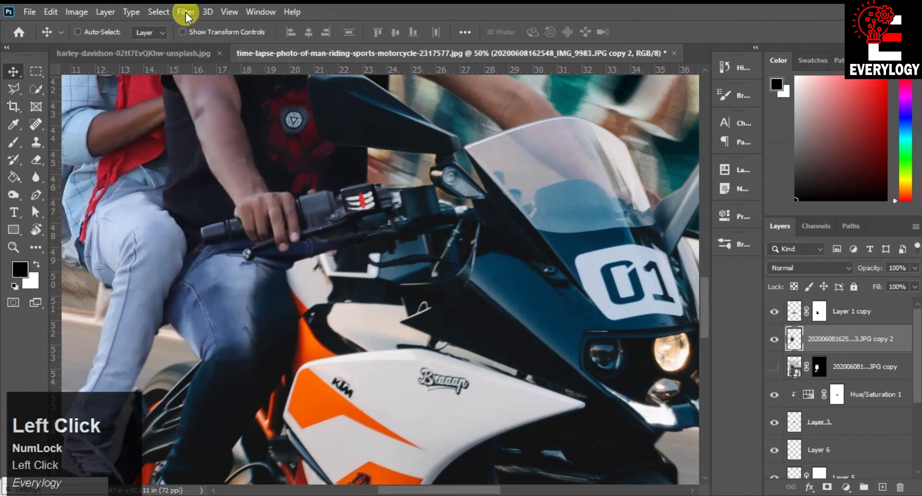
key("Return")
left_click(192, 10)
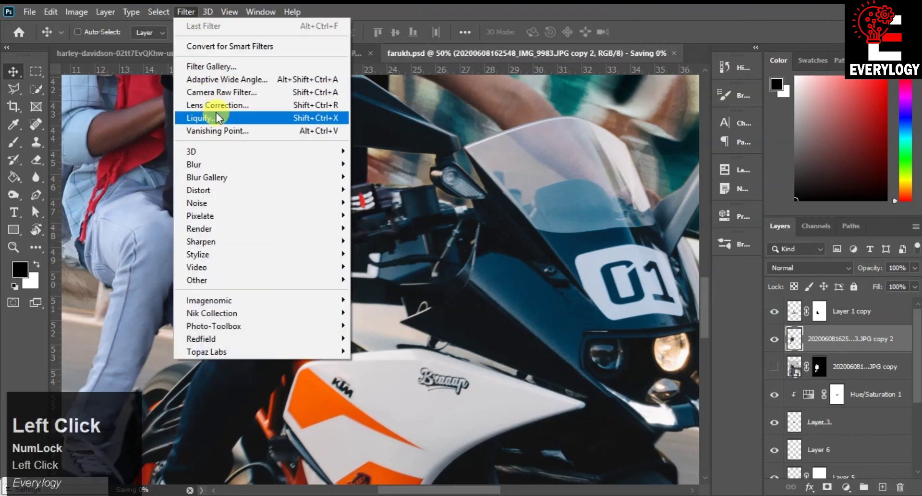
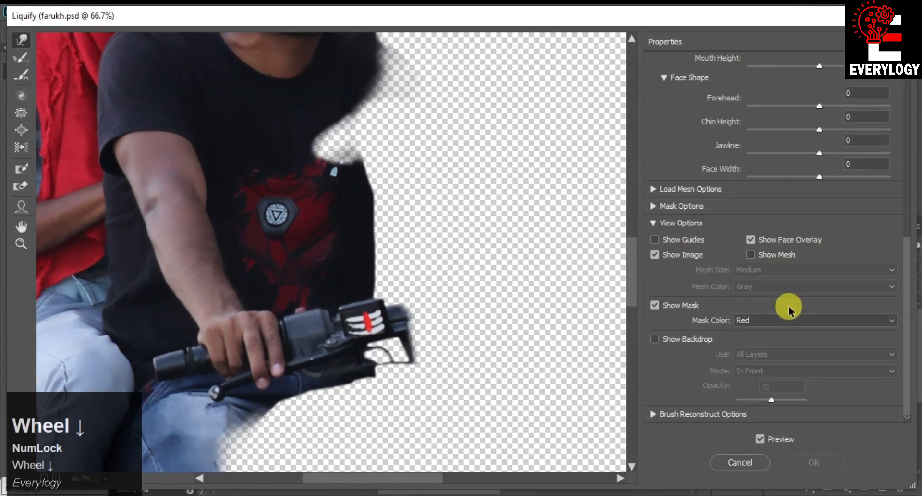
- In Liquify, show Layer 1 copy as the backdrop behind the preview and pick its blend mode
scroll("down", 3)
left_click(659, 343)
left_click(691, 383)
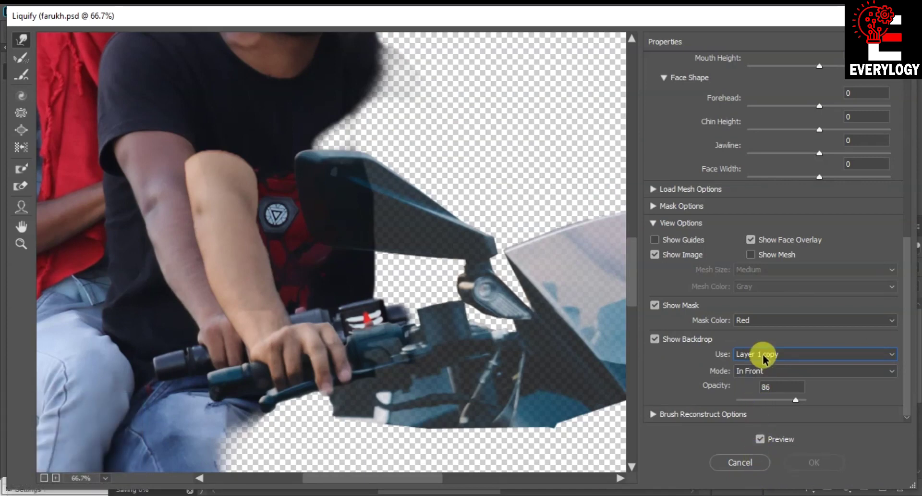
left_click(769, 376)
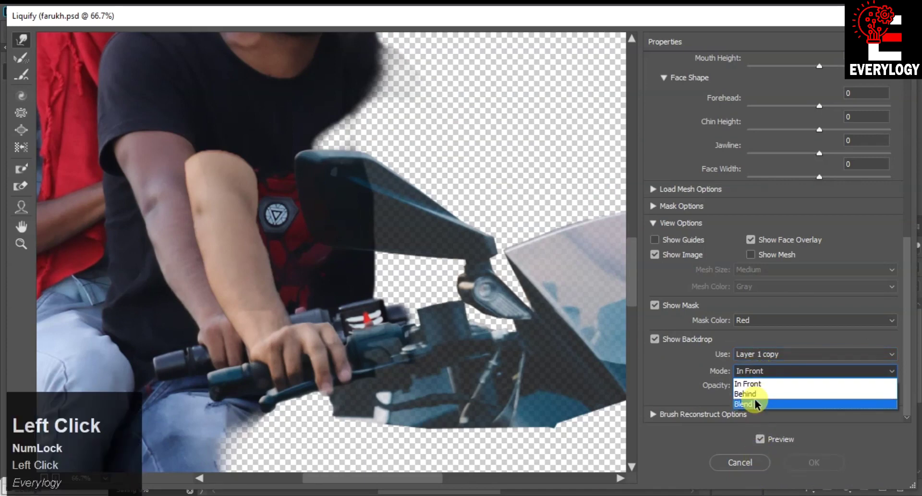
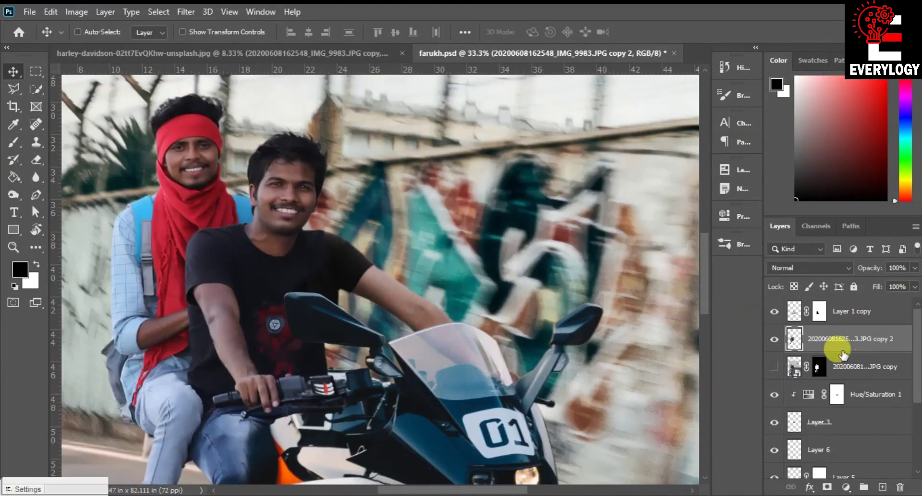
scroll("down", 3)
left_click(779, 312)
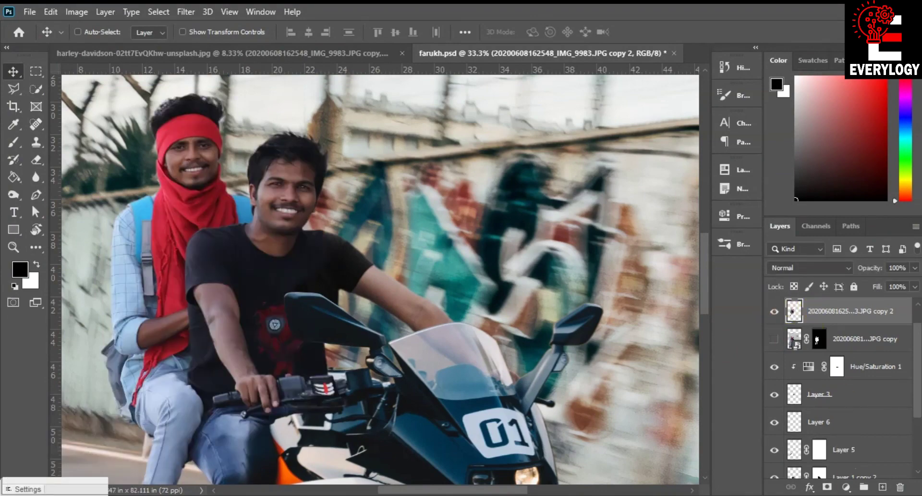
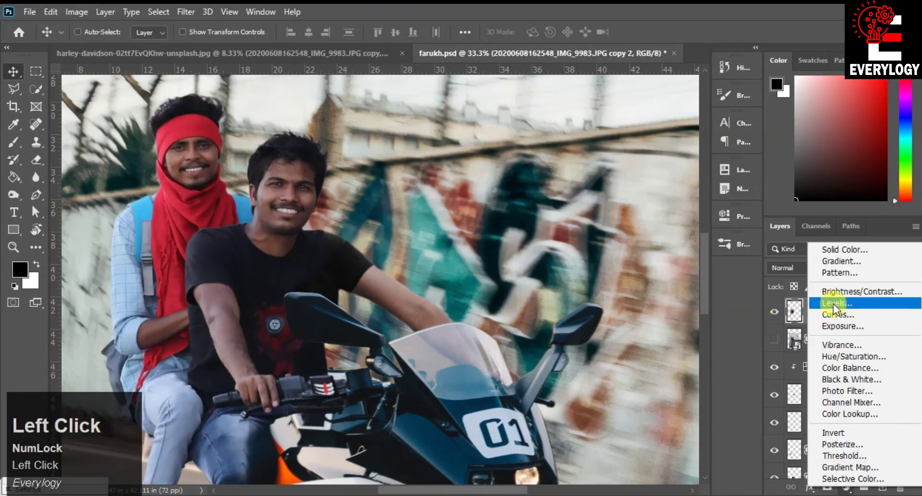
left_click(839, 308)
left_click_drag(611, 435, 693, 216)
key("space")
left_click(730, 300)
scroll("up", 3)
left_click(881, 489)
left_click(847, 312)
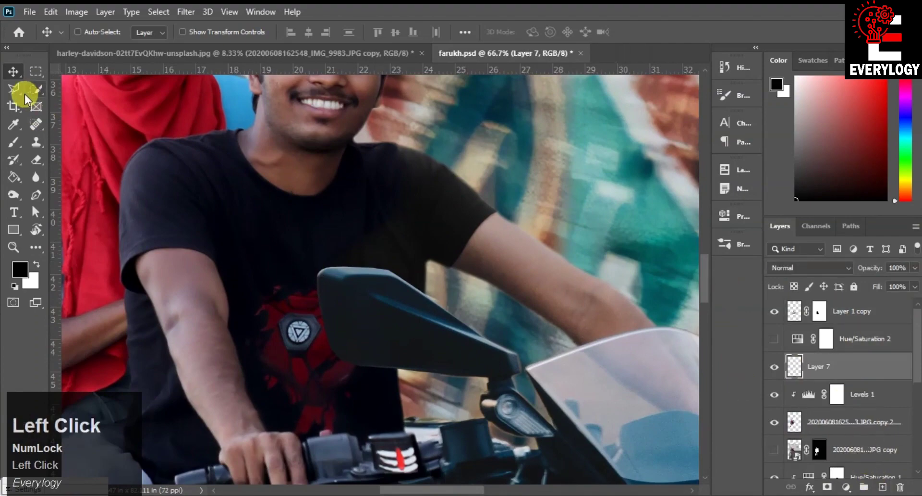
left_click(18, 96)
key("space")
left_click(163, 362)
left_click(230, 386)
key("space")
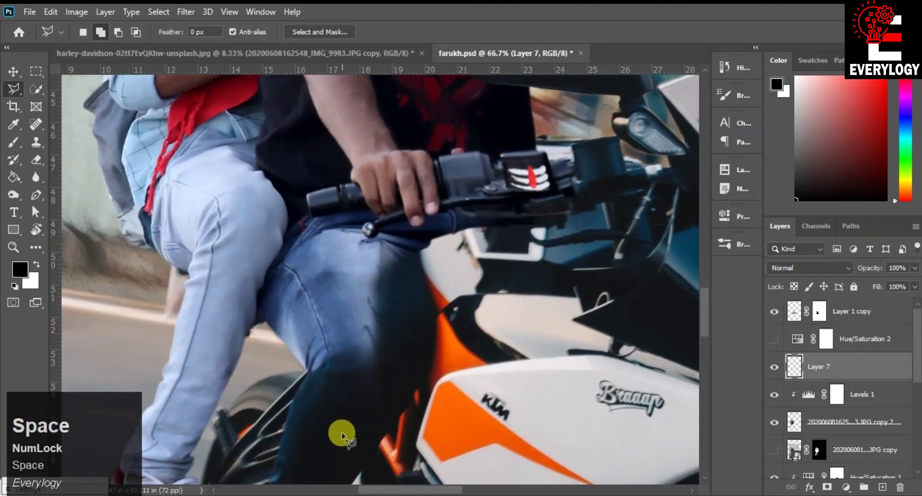
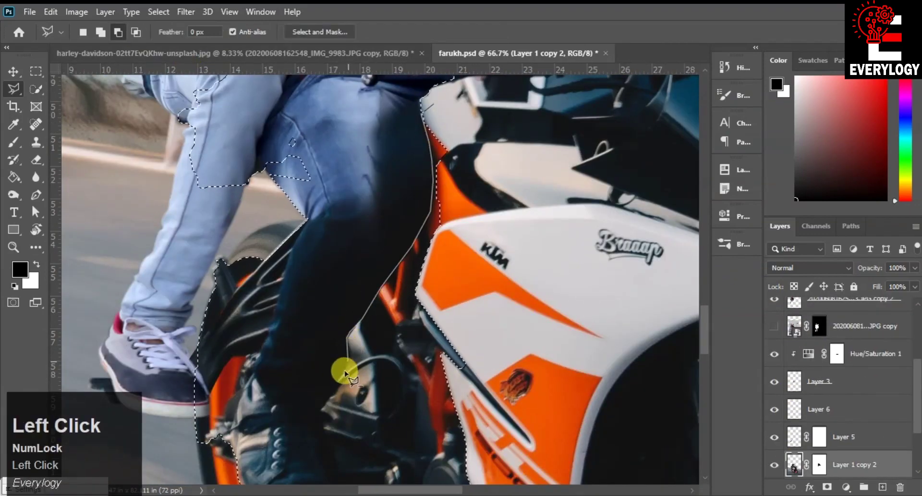
- Lasso corner points down the front rider's arm, forearm and hand while panning along
key("space")
left_click(107, 47)
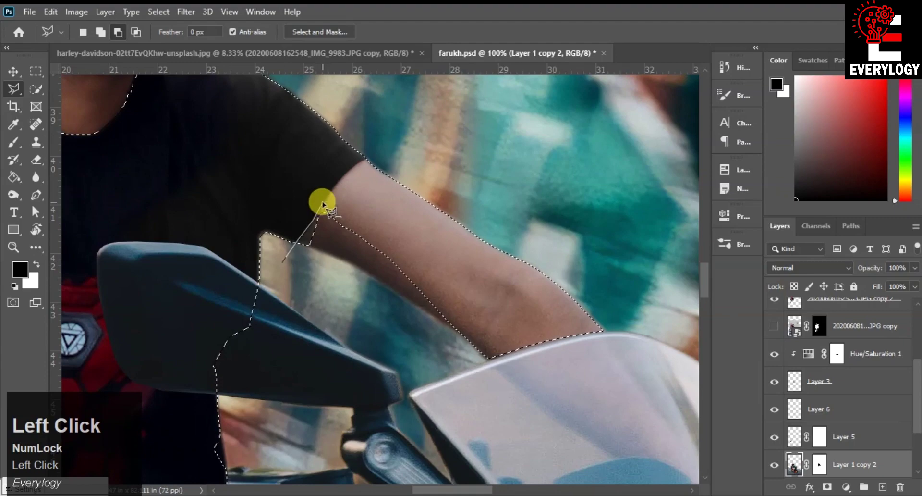
key("space")
left_click(223, 249)
key("space")
key("space")
left_click(117, 38)
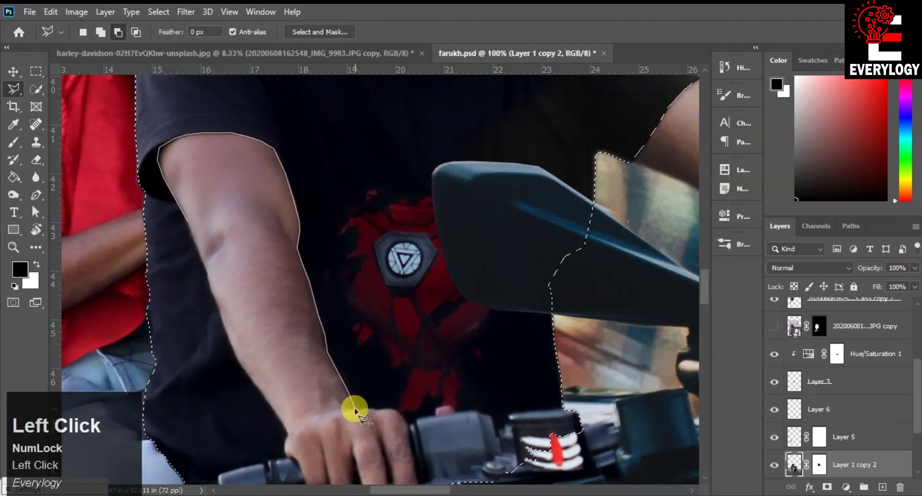
left_click(382, 325)
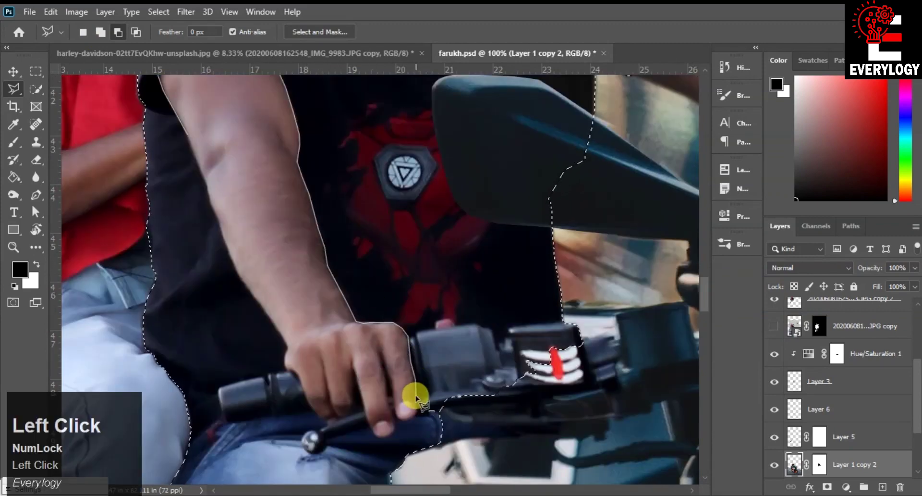
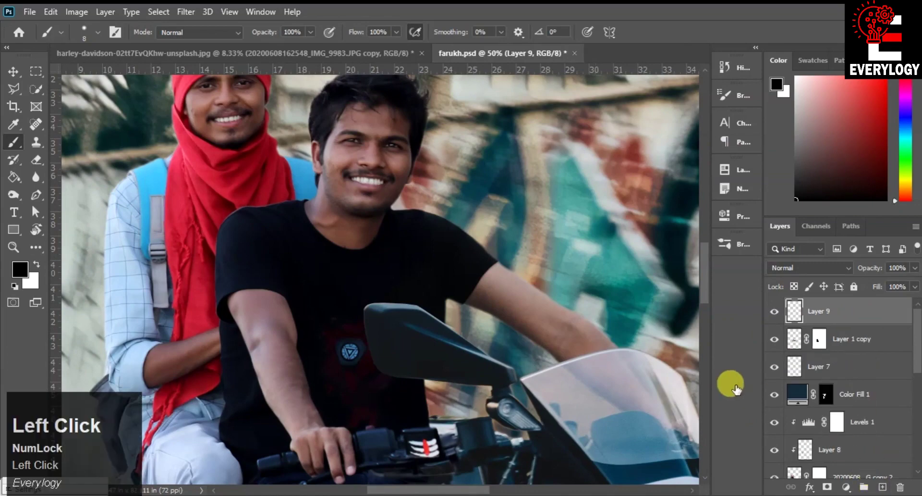
- Stamp all visible layers onto Layer 9 and add a Levels adjustment with midtones at 0.91
key("ctrl+shift+alt+e")
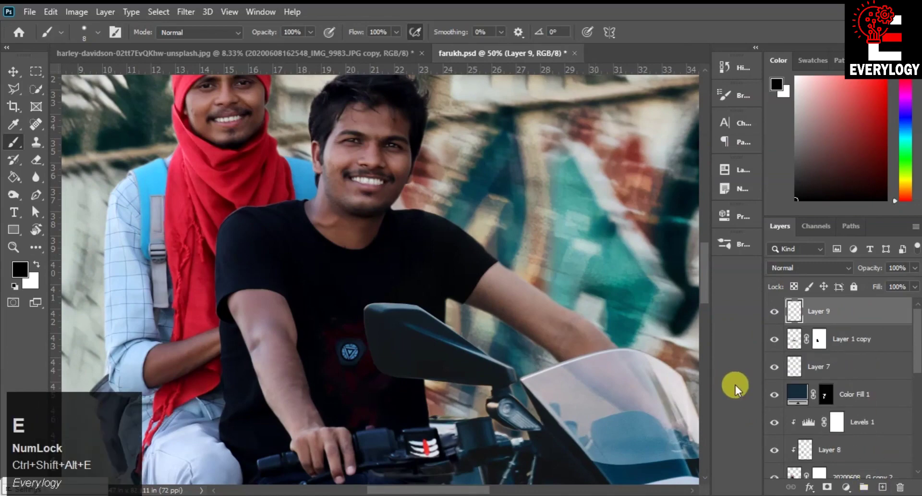
scroll("up", 3)
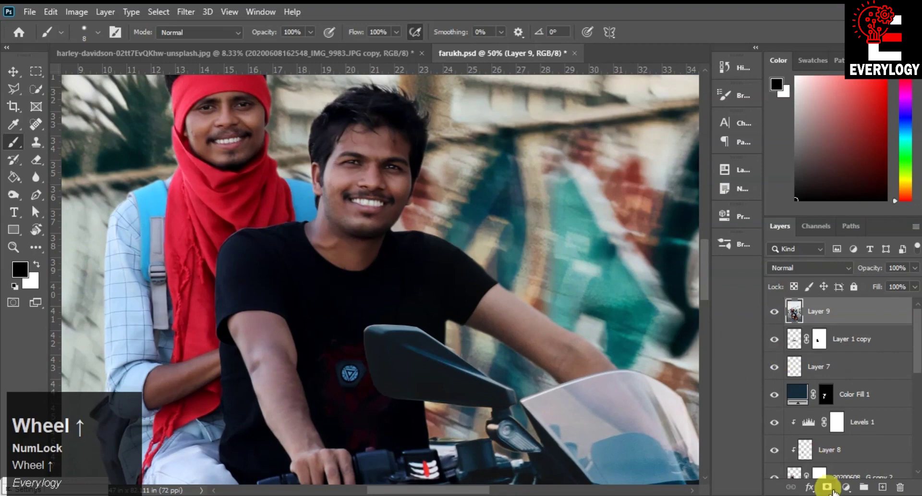
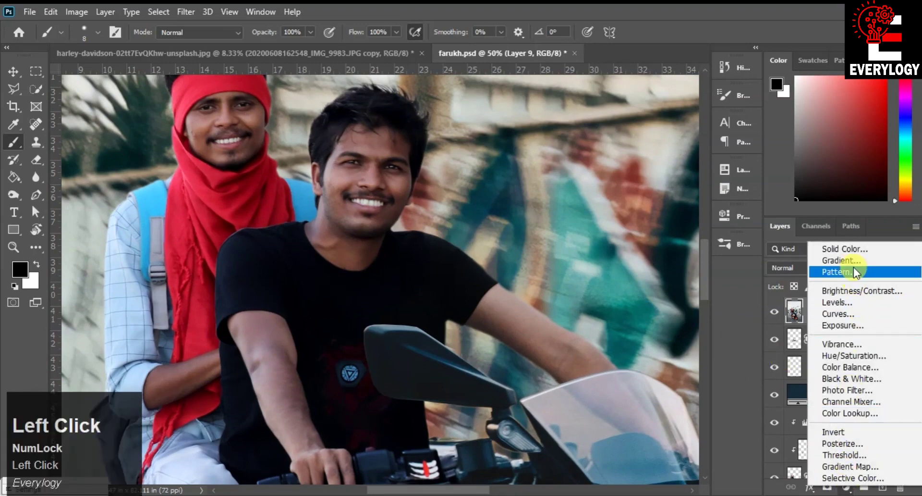
left_click(848, 309)
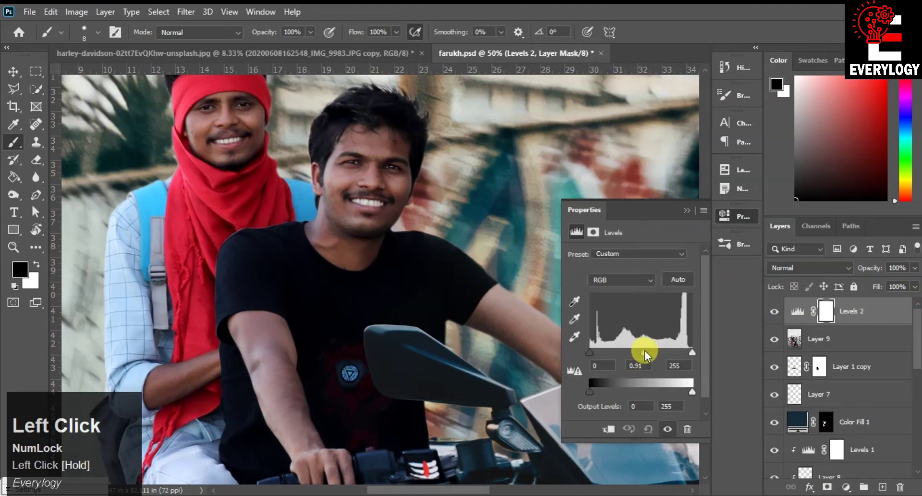
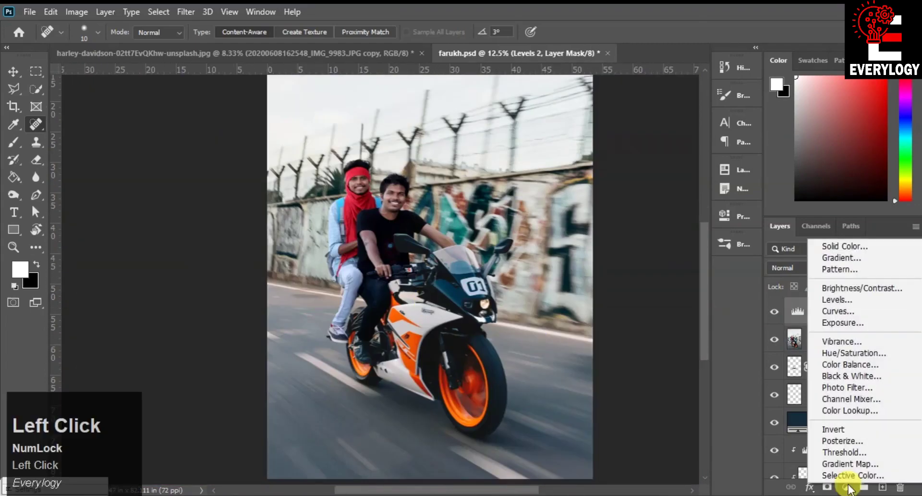
- Add a Color Lookup adjustment layer and drag in the orange motorcycle landscape photo
left_click(848, 415)
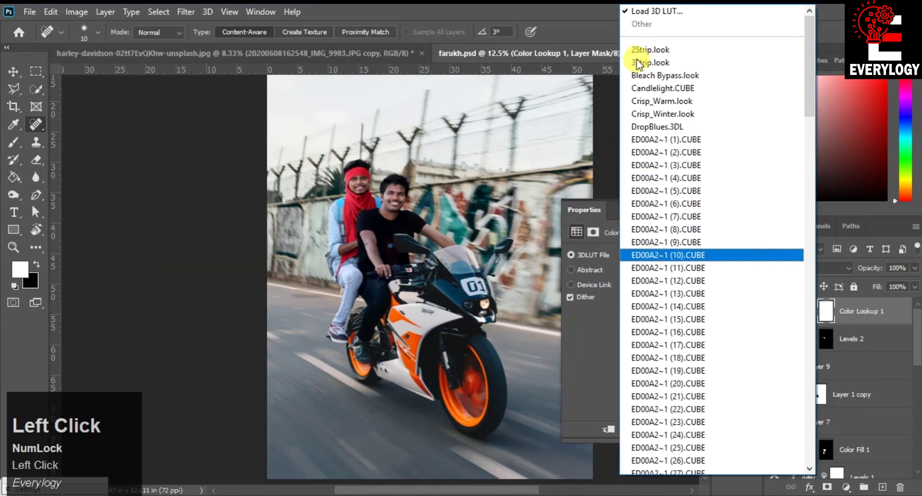
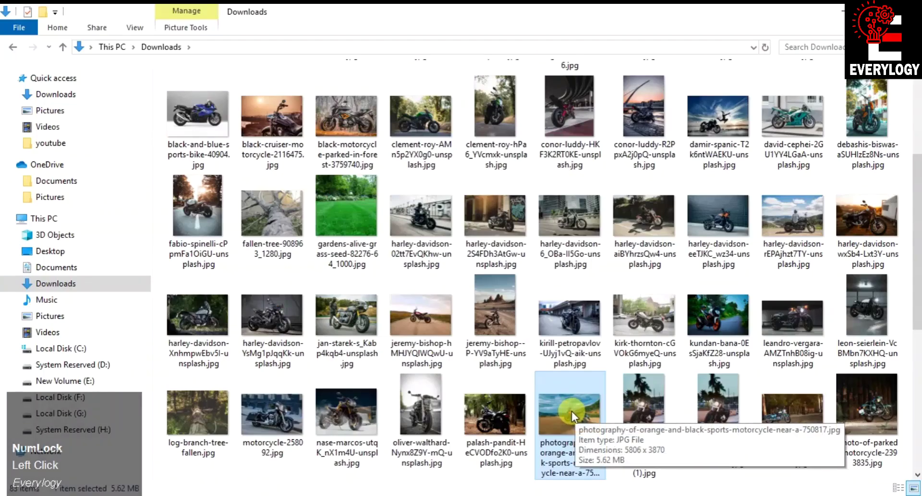
scroll("down", 3)
scroll("up", 3)
left_click(578, 303)
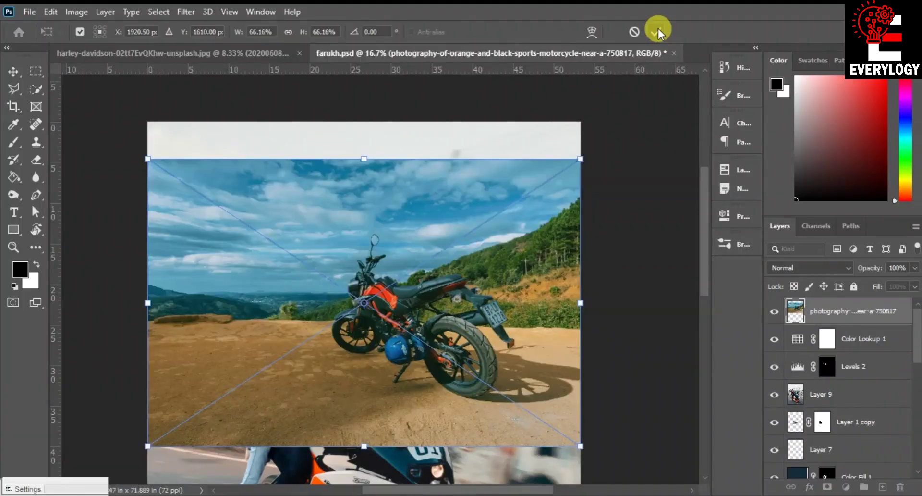
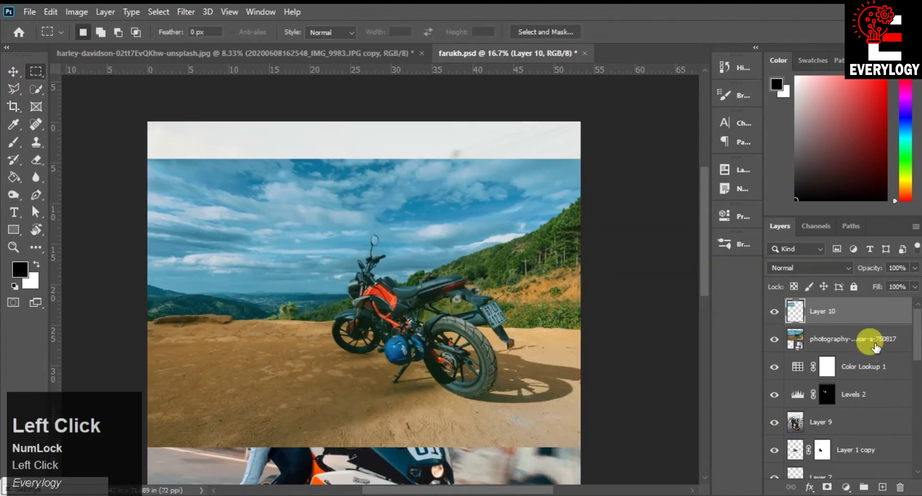
- Delete the source photo layer, stretch the sky strip across the top and settle on Overlay blend
left_click(842, 311)
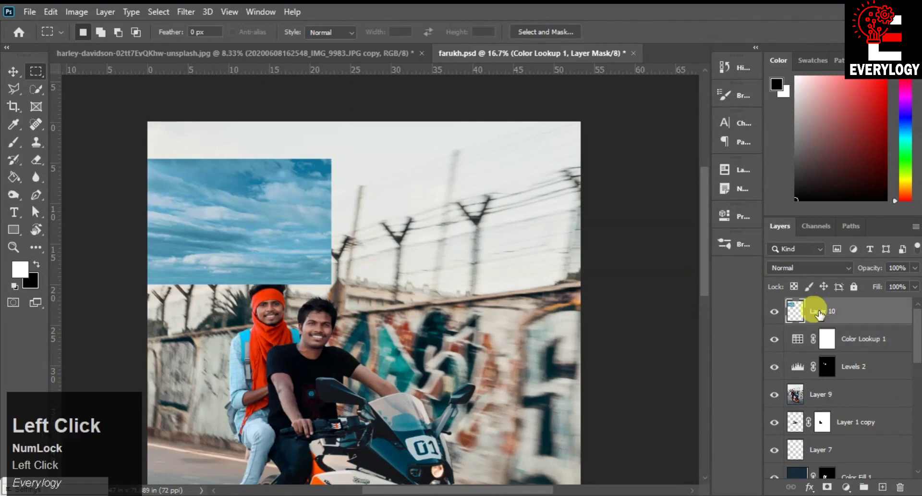
left_click(20, 73)
key("ctrl+t")
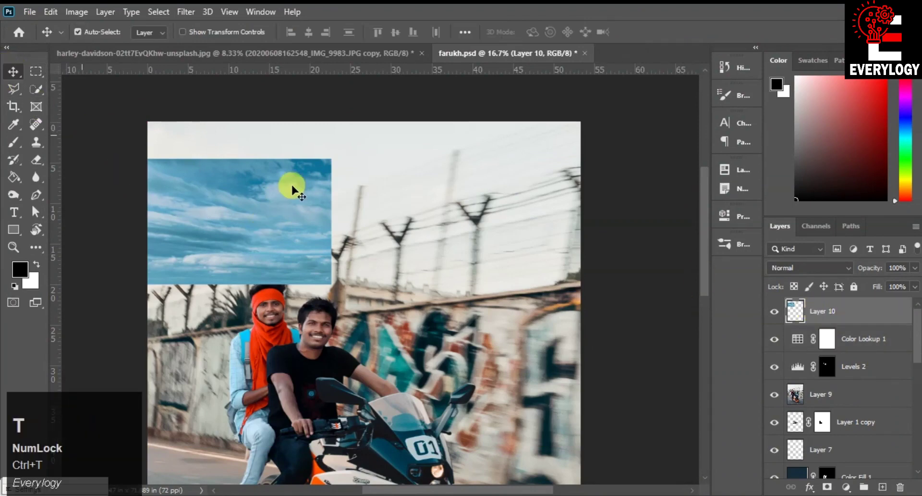
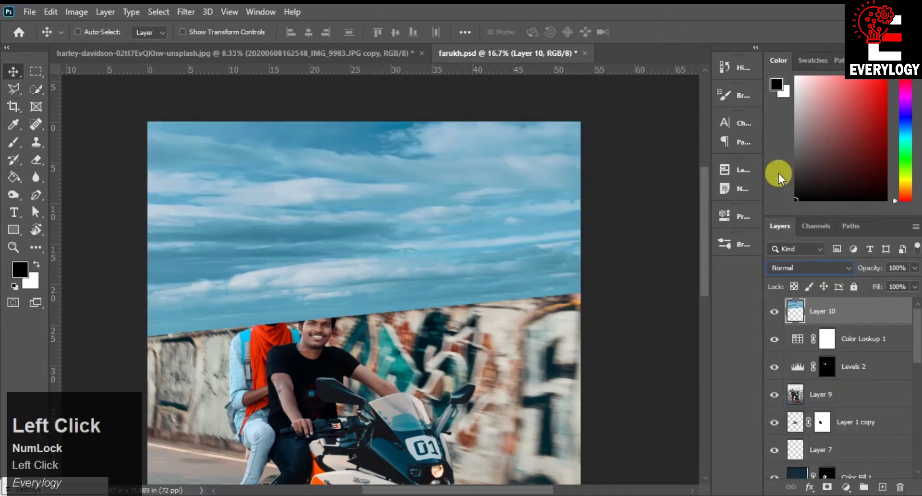
key("Down")
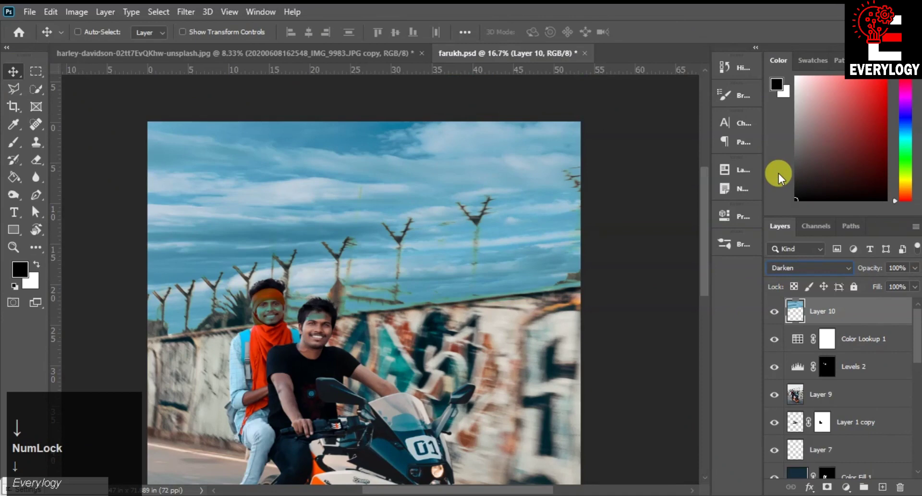
key("Up")
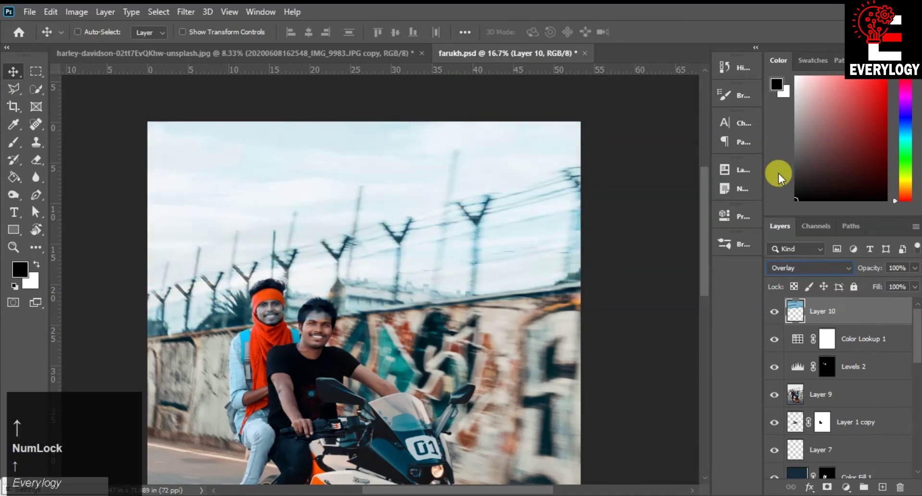
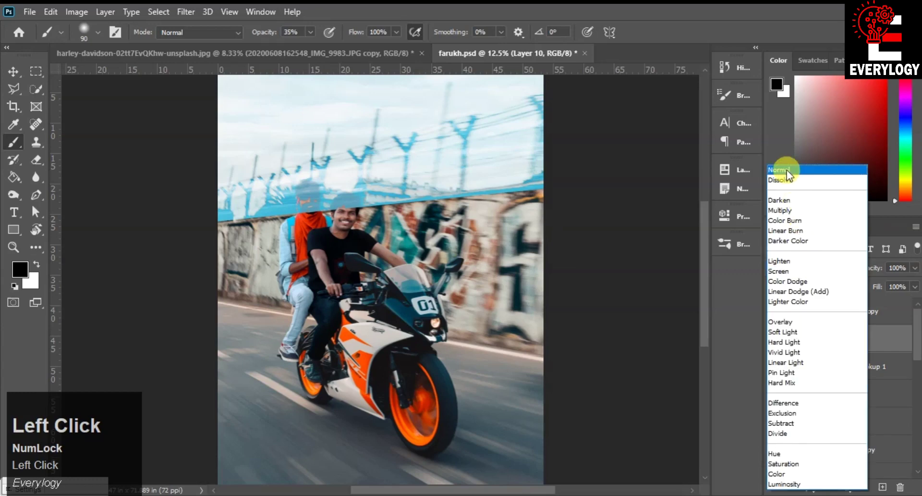
- Duplicate the sky layer and lower its Fill so the blue clouds blend behind the fence and riders
key("Down")
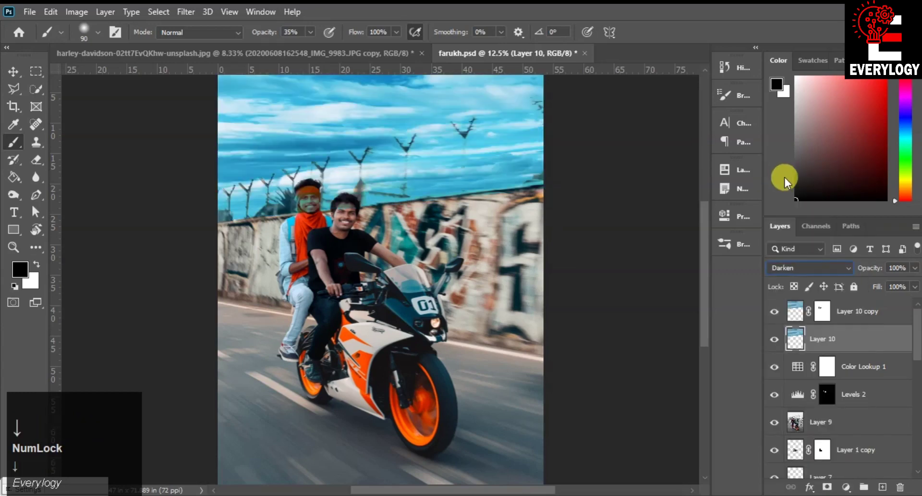
left_click(881, 289)
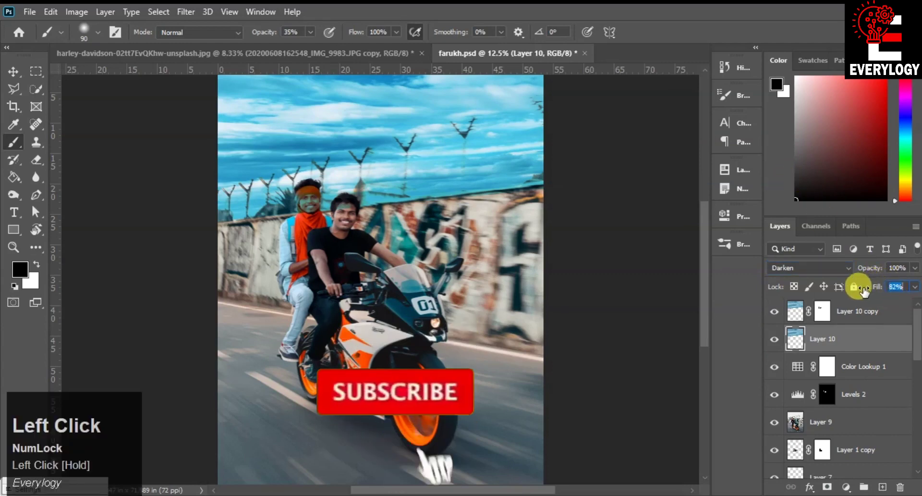
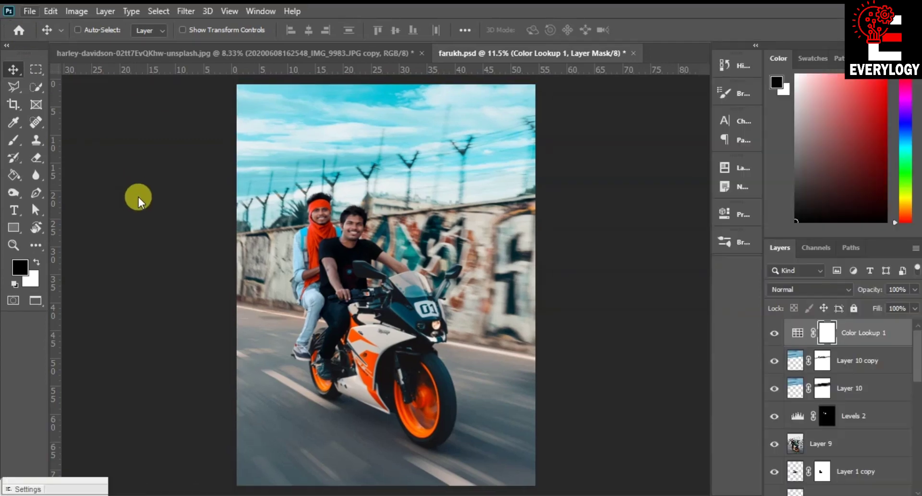
- Save the file and cycle to Full Screen Mode, previewing the finished edit on black
key("f")
key("ctrl+s")
key("f")
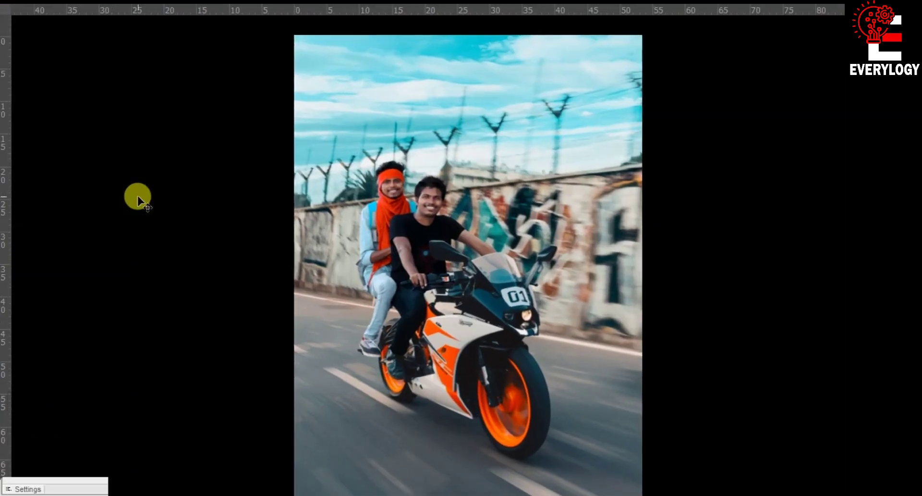